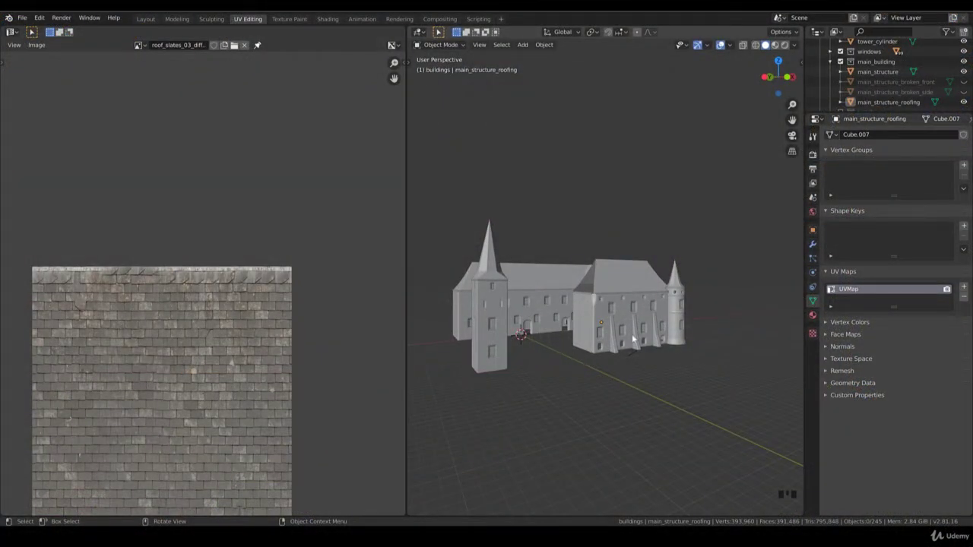
# Switch the viewport to Material Preview so the castle shows brick and slate textures, framing the roof corner.
pyautogui.moveTo(706, 333); pyautogui.dragTo(623, 358)
pyautogui.scroll(3)
pyautogui.press('z')
pyautogui.moveTo(598, 312); pyautogui.dragTo(643, 330)
pyautogui.scroll(-3)
pyautogui.moveTo(598, 329); pyautogui.dragTo(640, 335)
pyautogui.scroll(3)
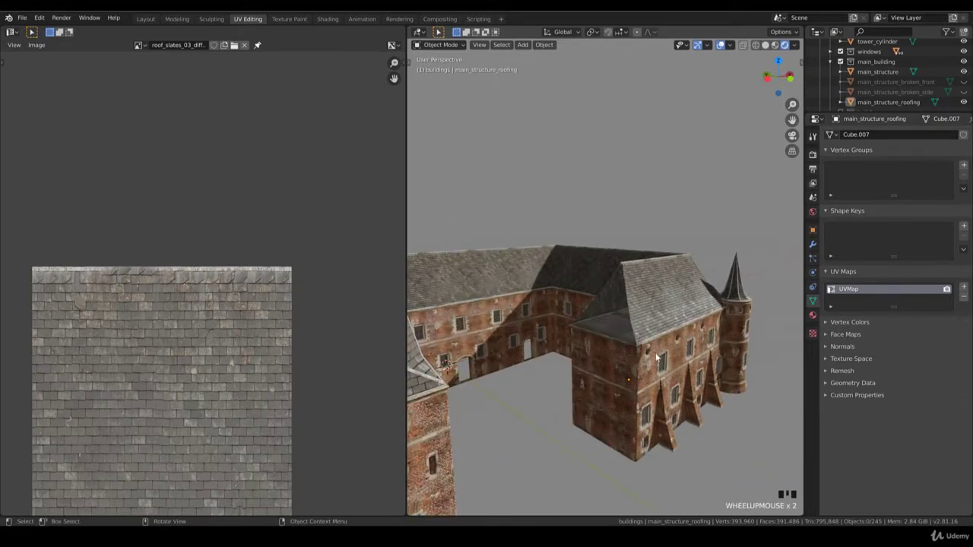
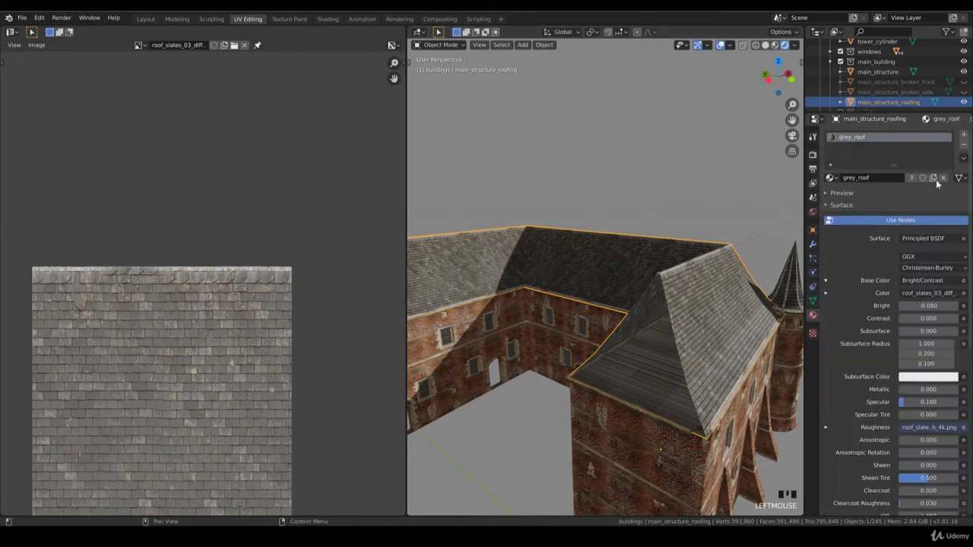
# Add a second material 'planks' with an old_planks image as Base Color, then edit the roof from top view.
pyautogui.click(963, 135)
pyautogui.click(970, 137)
pyautogui.click(875, 200)
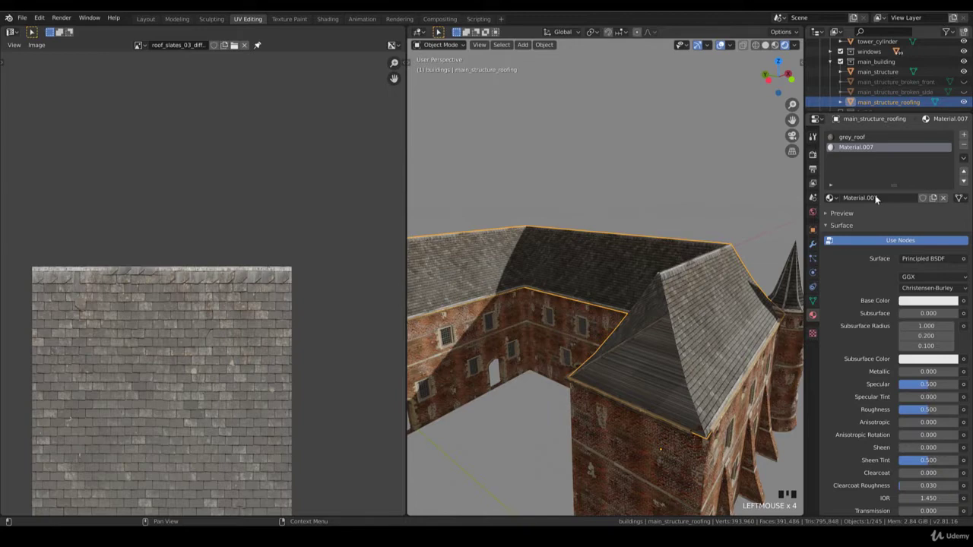
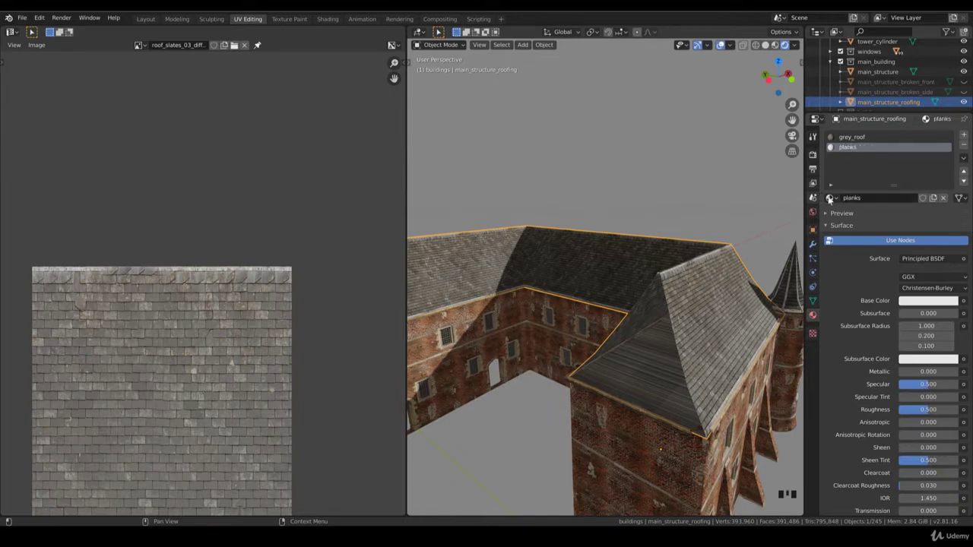
pyautogui.moveTo(971, 303); pyautogui.dragTo(537, 284)
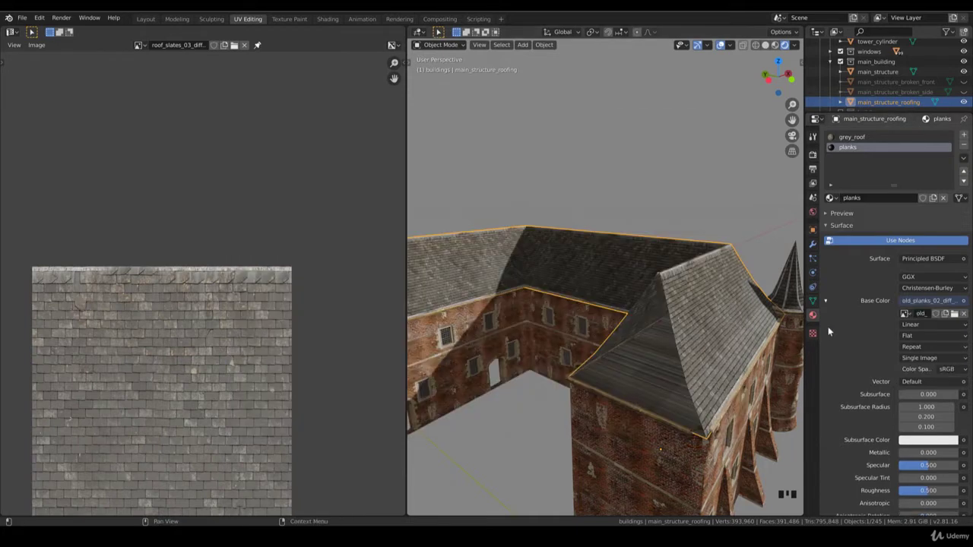
pyautogui.press('KP_7')
pyautogui.press('Tab')
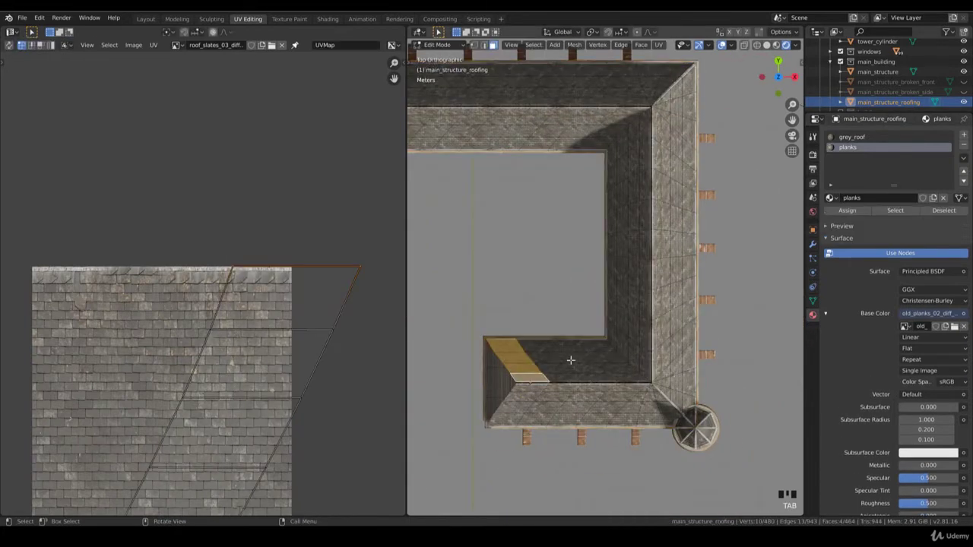
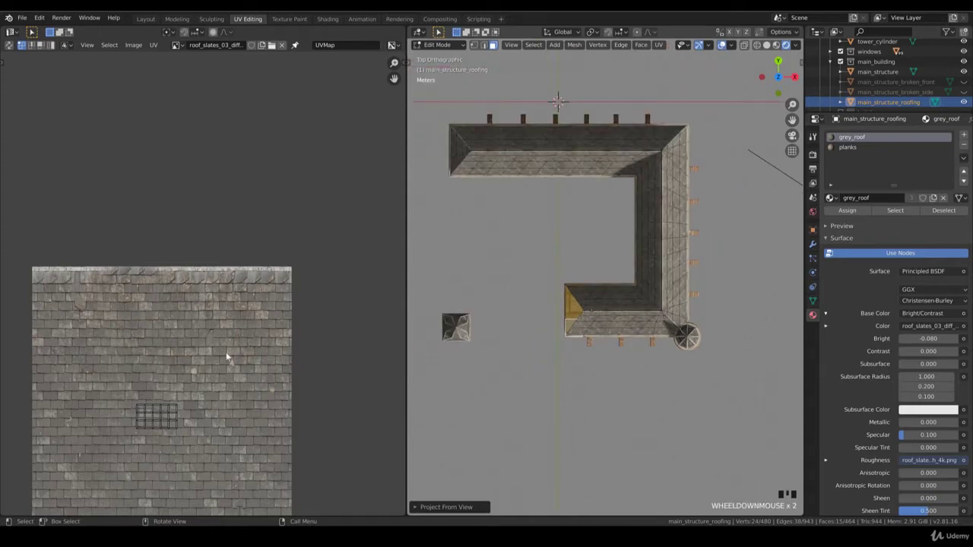
# Project the gable face's UVs from view onto the planks image, then rotate and enlarge the mapping.
pyautogui.scroll(-3)
pyautogui.press('b')
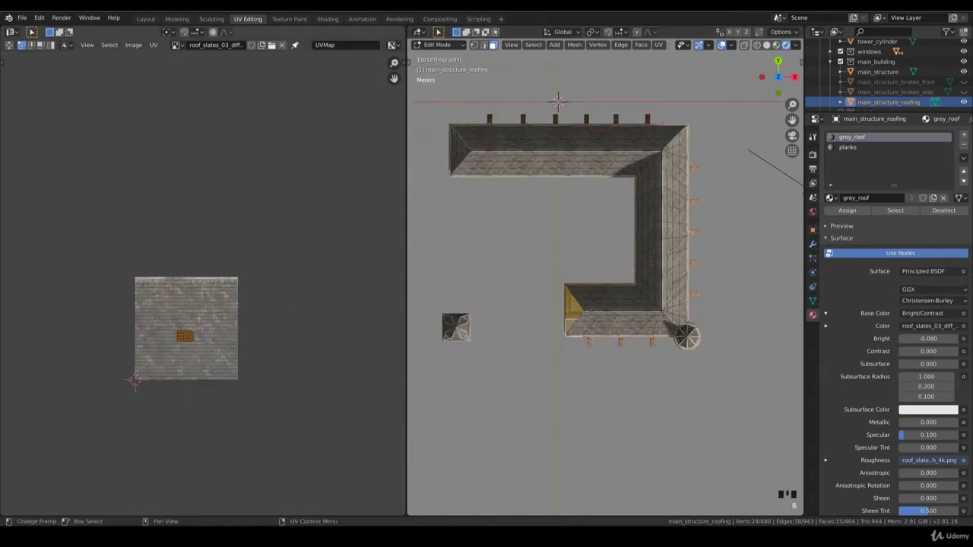
pyautogui.press('s')
pyautogui.click(183, 44)
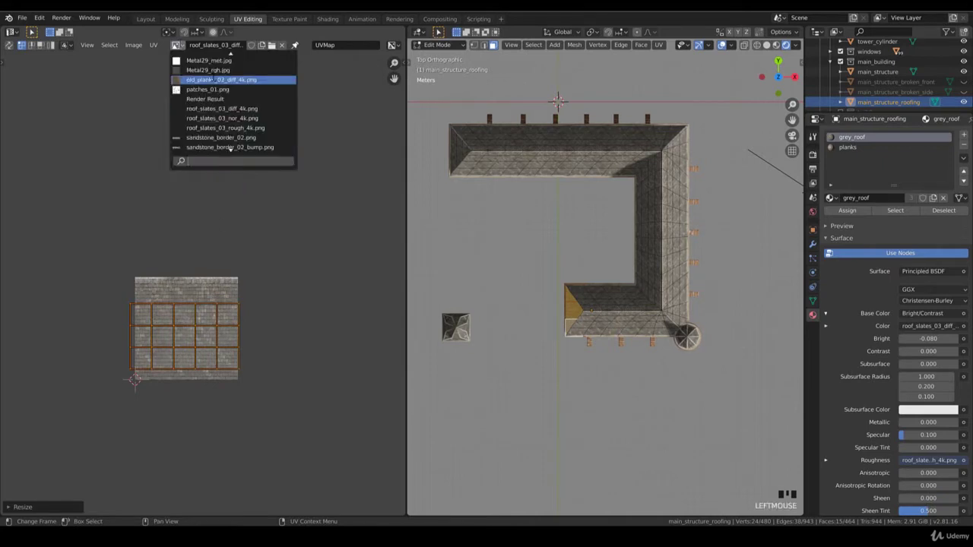
pyautogui.press('r')
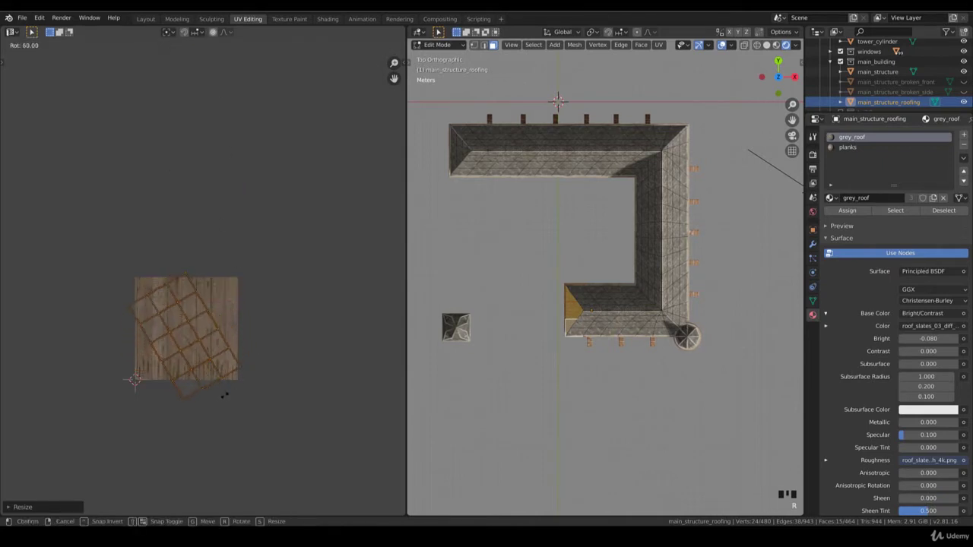
pyautogui.press('s')
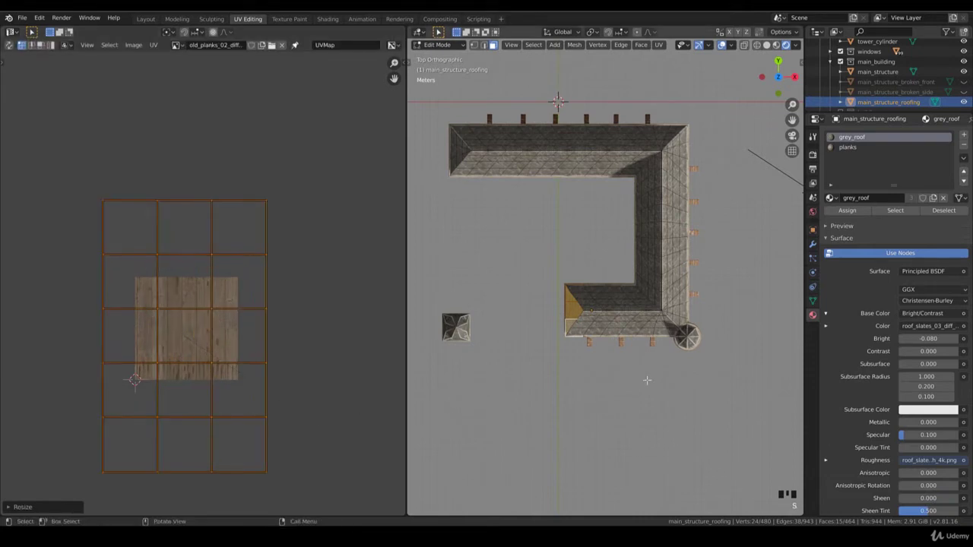
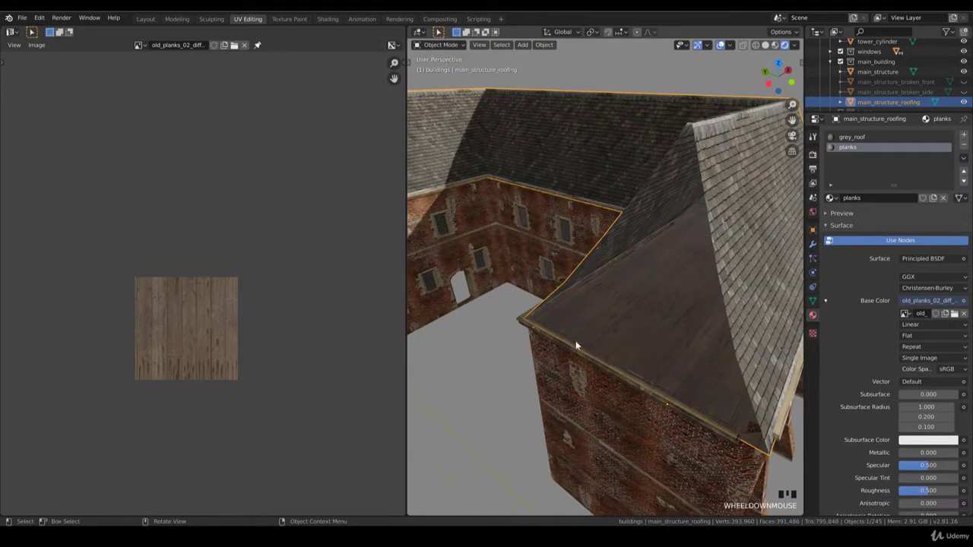
# Scroll through the planks material's node setup with its roughness and bump image textures.
pyautogui.scroll(-3)
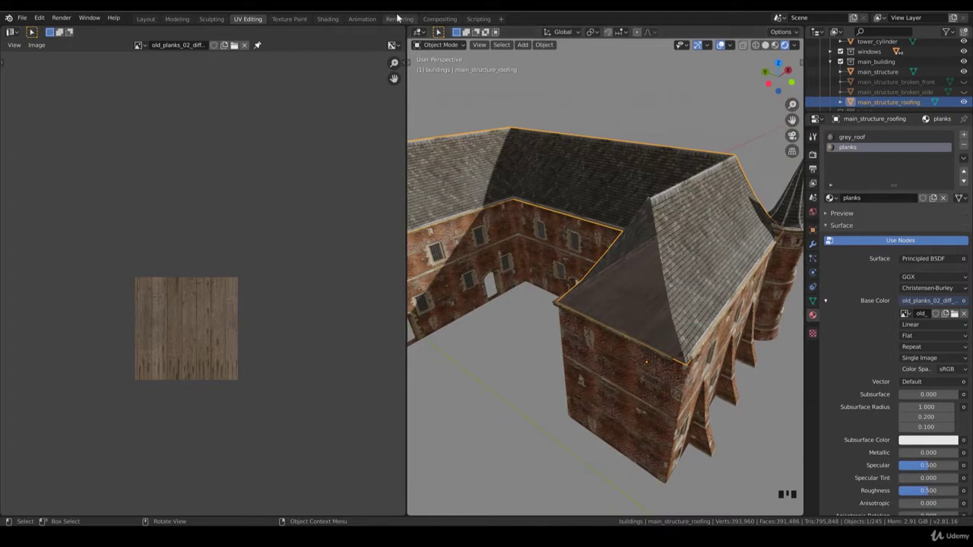
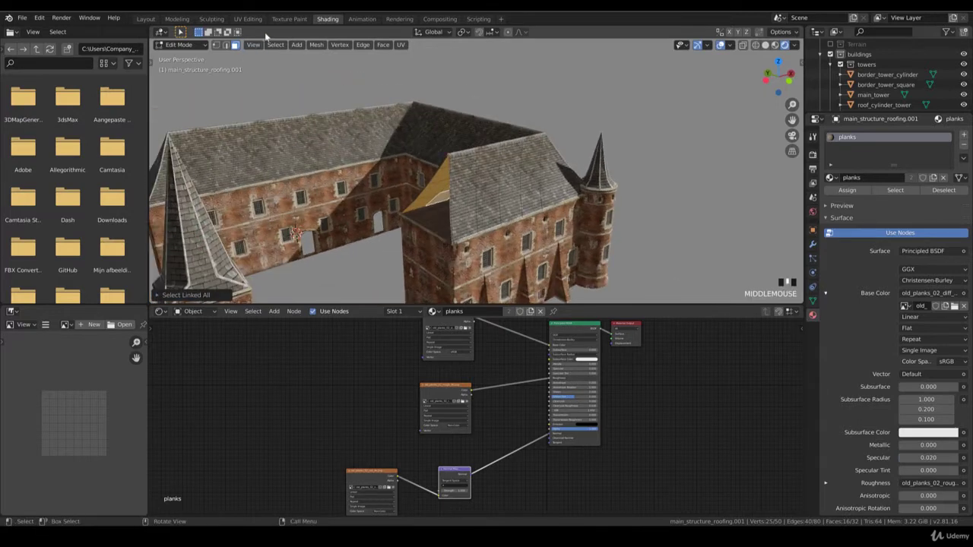
# Unwrap the tower gable face in UV Editing and scale and rotate its planks mapping to follow the slope.
pyautogui.click(254, 21)
pyautogui.press('KP_1')
pyautogui.press('u')
pyautogui.press('b')
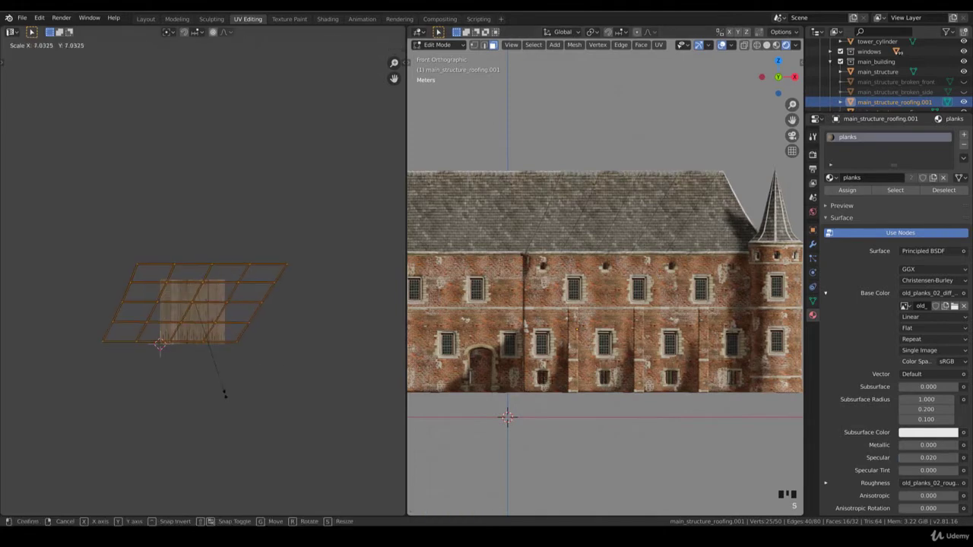
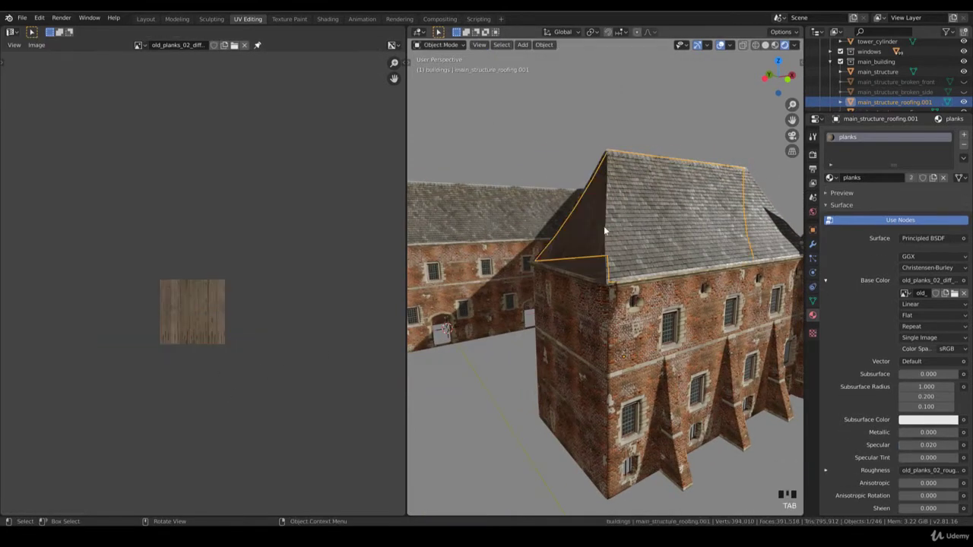
pyautogui.press('Tab')
pyautogui.press('r')
pyautogui.press('r')
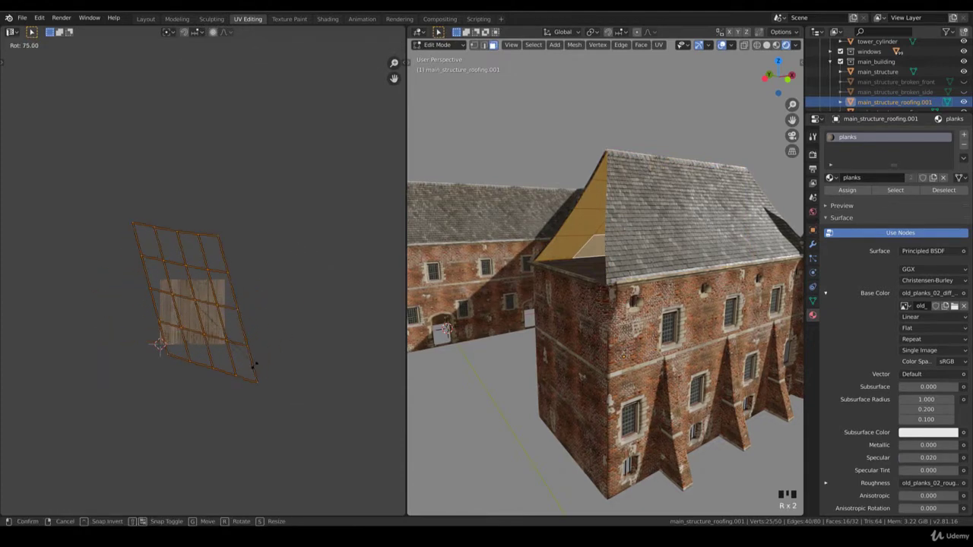
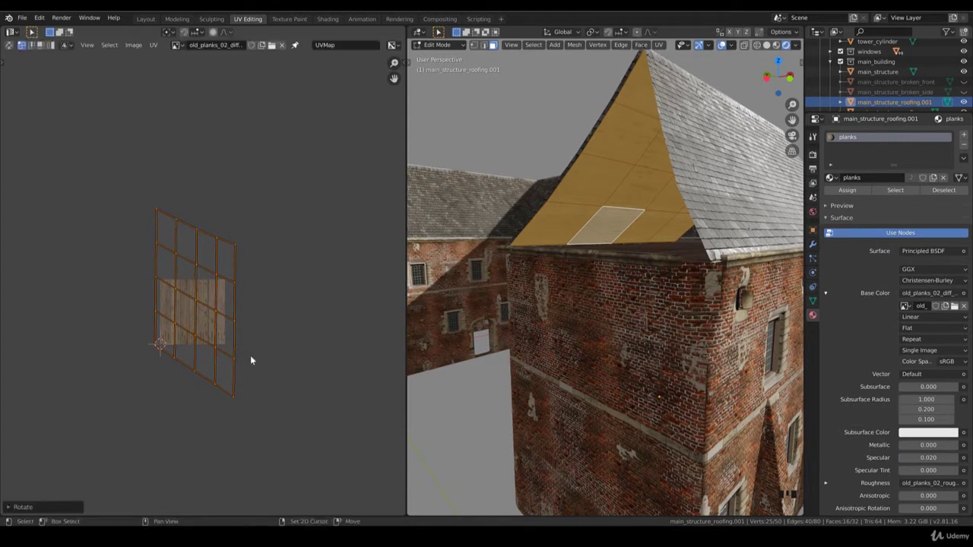
pyautogui.press('s')
pyautogui.press('Tab')
# Orbit around the tower gable to inspect the planks, ending in front view of the building.
pyautogui.scroll(-3)
pyautogui.middleClick(632, 240)
pyautogui.scroll(-3)
pyautogui.moveTo(589, 251); pyautogui.dragTo(580, 274)
pyautogui.scroll(3)
pyautogui.middleClick(572, 272)
pyautogui.scroll(-3)
pyautogui.moveTo(639, 245); pyautogui.dragTo(503, 276)
pyautogui.moveTo(504, 275); pyautogui.dragTo(592, 293)
pyautogui.press('KP_1')
pyautogui.moveTo(589, 220); pyautogui.dragTo(599, 238)
# Toggle between solid and material shading while framing the roof top from the front.
pyautogui.scroll(3)
pyautogui.press('z')
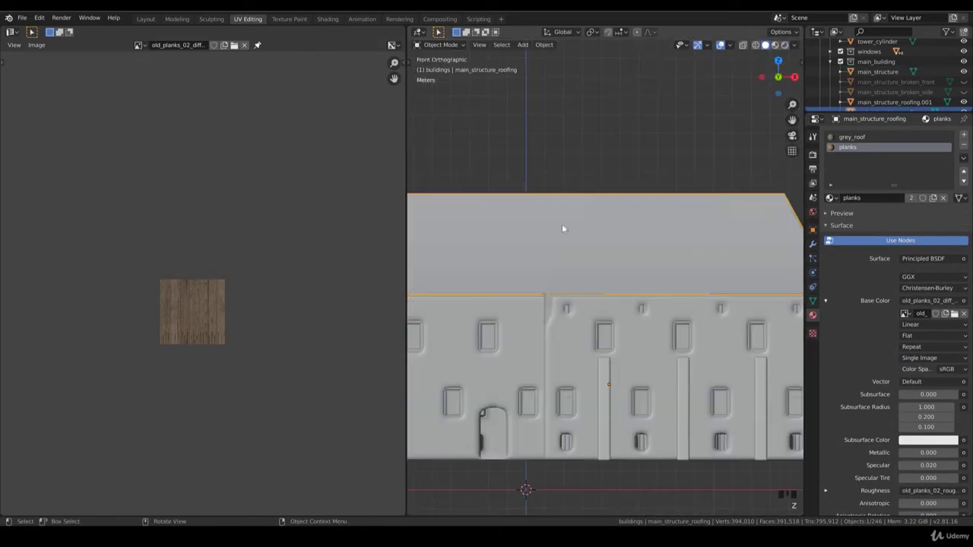
pyautogui.moveTo(563, 236); pyautogui.dragTo(616, 263)
pyautogui.scroll(3)
pyautogui.scroll(3)
pyautogui.scroll(-3)
pyautogui.press('KP_1')
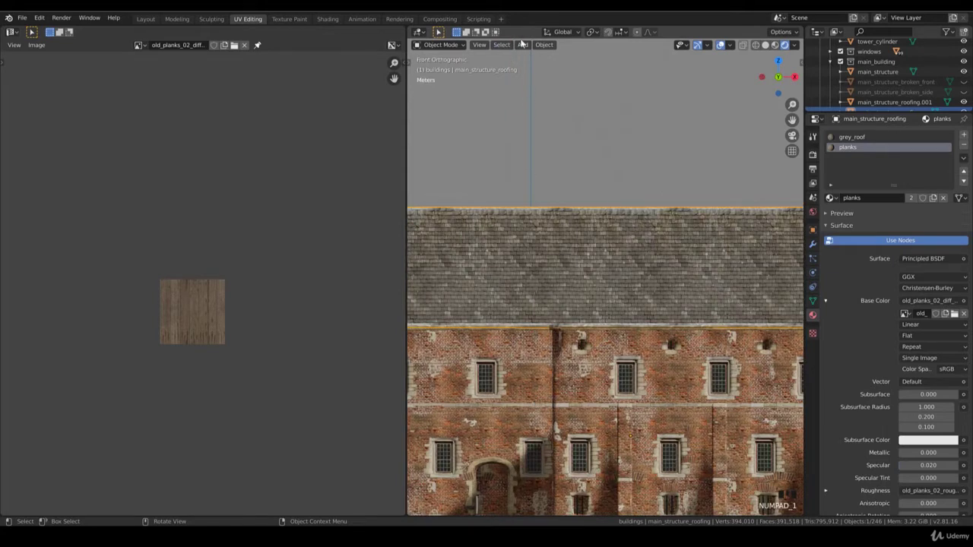
pyautogui.moveTo(617, 81); pyautogui.dragTo(598, 182)
pyautogui.scroll(-3)
# Add a new cube object, Cube.046, and start moving it away from the castle.
pyautogui.press('g')
pyautogui.moveTo(621, 205); pyautogui.dragTo(628, 235)
pyautogui.press('g')
pyautogui.middleClick(720, 296)
pyautogui.scroll(-3)
# Move the cube along Y and flatten it along the Y axis into a thin tile.
pyautogui.press('g')
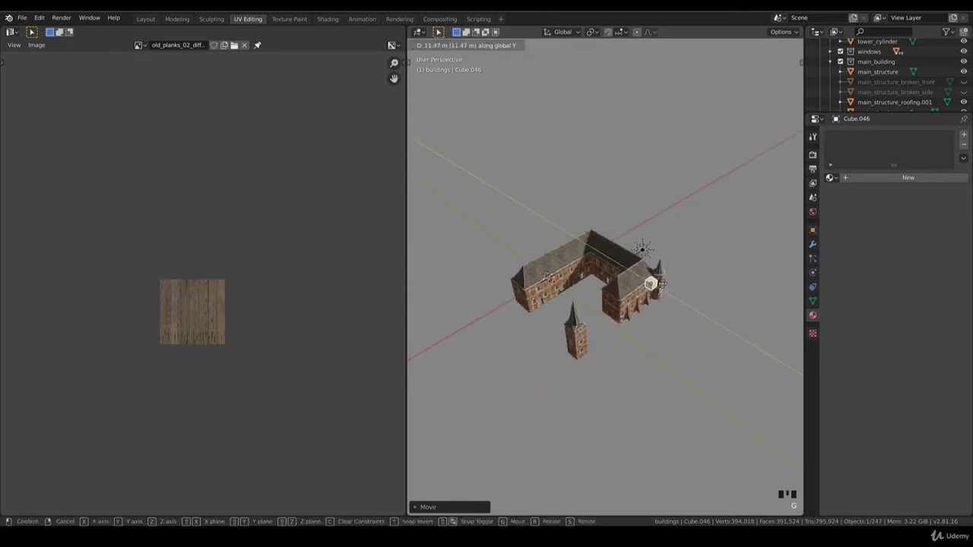
pyautogui.scroll(3)
pyautogui.press('Tab')
pyautogui.press('s')
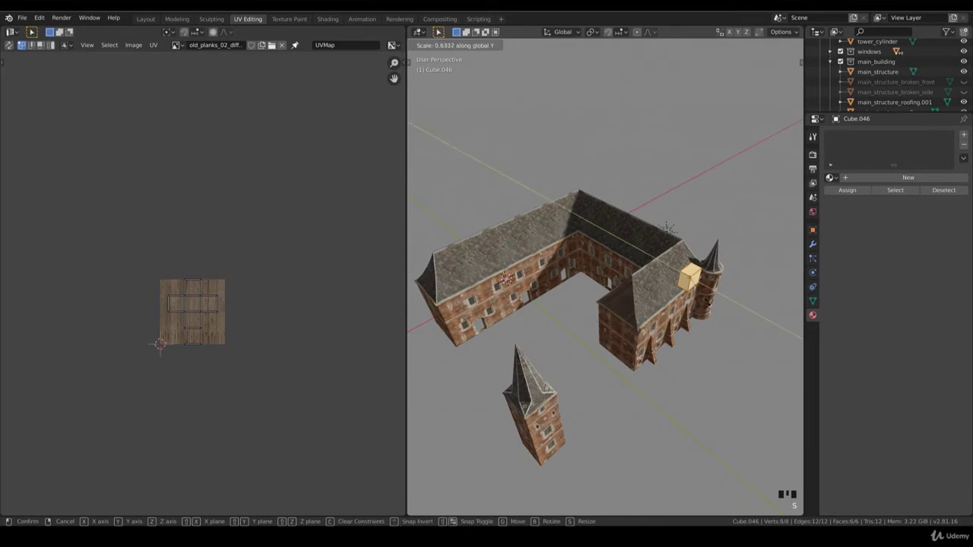
pyautogui.press('KP_1')
pyautogui.scroll(3)
pyautogui.press('s')
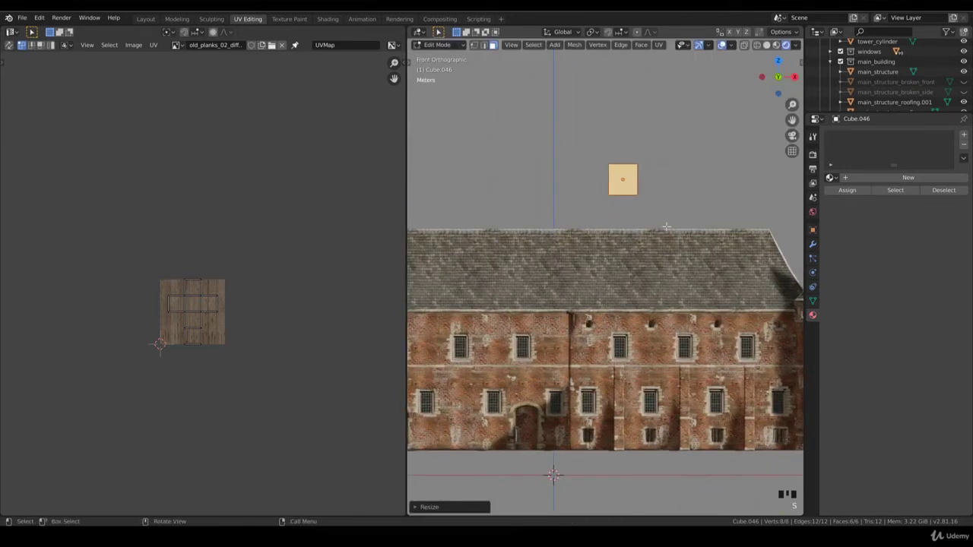
pyautogui.press('Tab')
# Shrink the tile to slate size and place it on the main roof slope near the ridge.
pyautogui.press('g')
pyautogui.moveTo(573, 274); pyautogui.dragTo(600, 299)
pyautogui.scroll(3)
pyautogui.press('Tab')
pyautogui.press('s')
pyautogui.press('s')
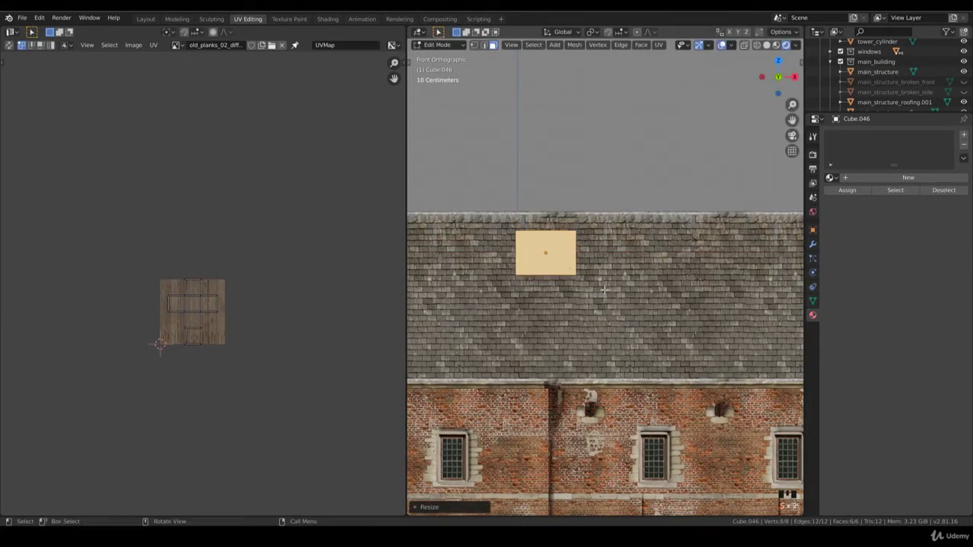
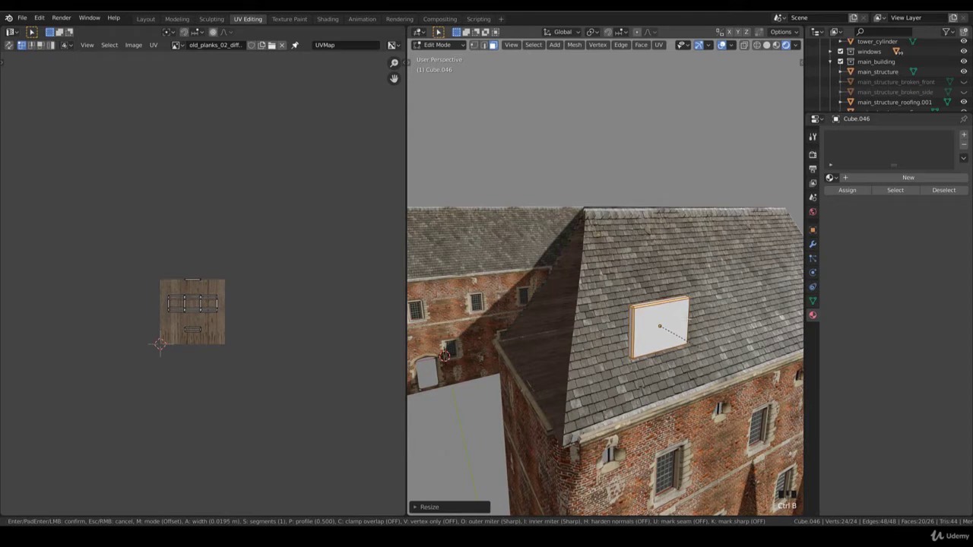
# Bevel the tile's edges in Edit Mode, setting the bevel width for an inset border.
pyautogui.press('KP_1')
pyautogui.press('Tab')
pyautogui.moveTo(576, 261); pyautogui.dragTo(646, 258)
pyautogui.moveTo(647, 259); pyautogui.dragTo(546, 253)
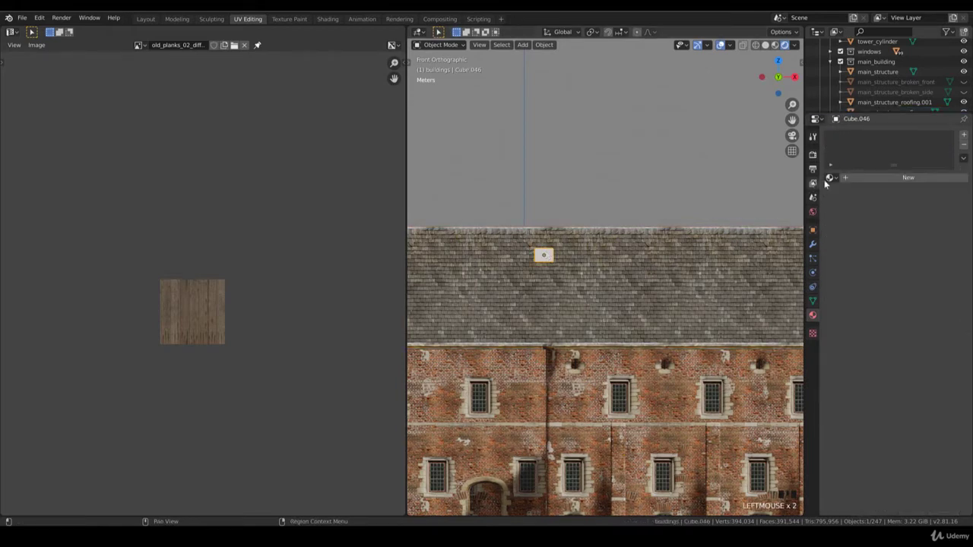
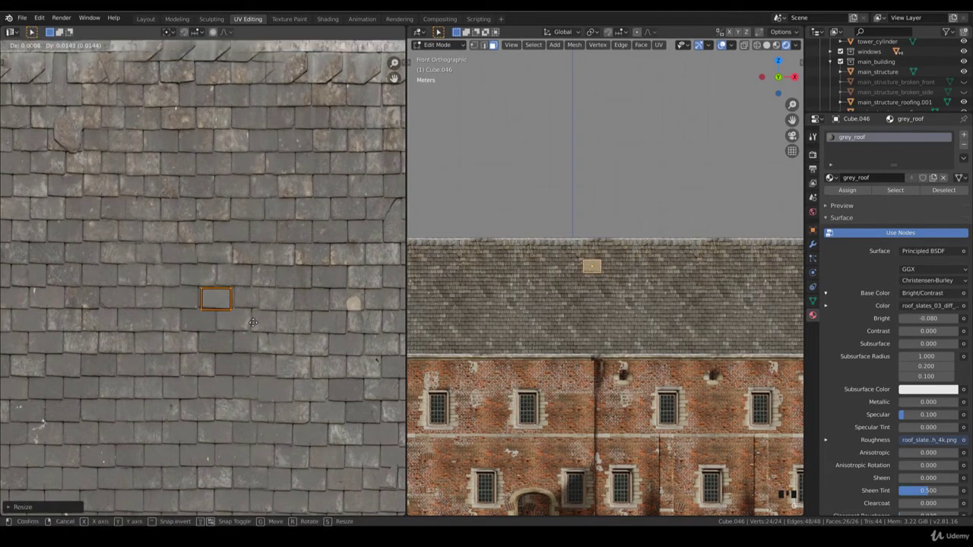
# Unwrap the tile and shrink its grey_roof UVs to fit over a single slate, then leave Edit Mode.
pyautogui.press('s')
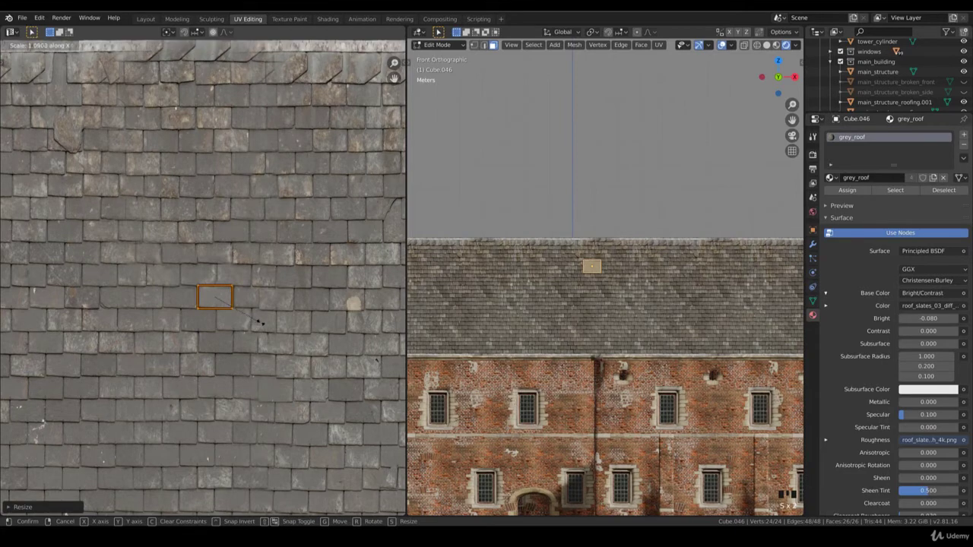
pyautogui.press('g')
pyautogui.press('Tab')
pyautogui.scroll(3)
pyautogui.scroll(-3)
pyautogui.moveTo(564, 283); pyautogui.dragTo(702, 307)
pyautogui.press('KP_7')
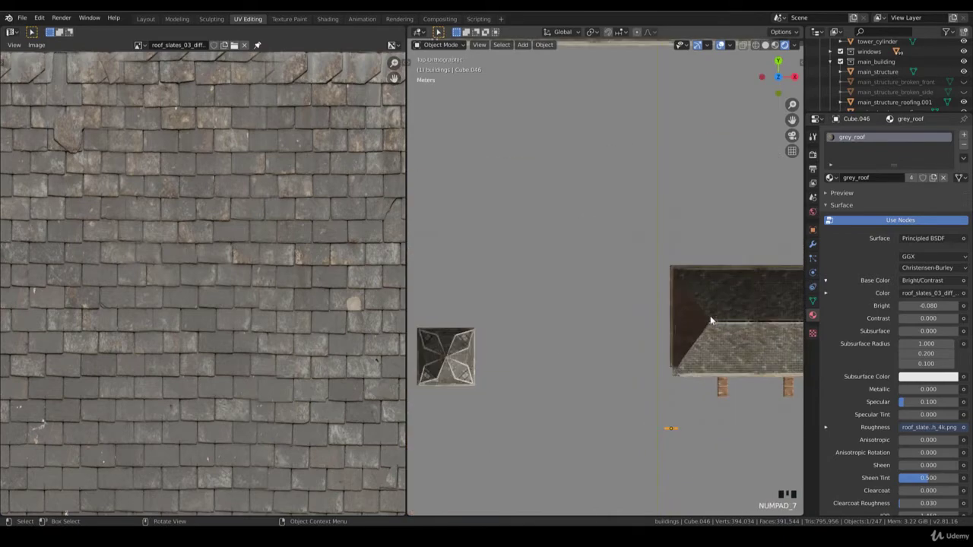
# Isolate the tower roof, hiding and unhiding neighbours while toggling shading to see the pointed roof edge.
pyautogui.press('g')
pyautogui.press('ctrl+KP_Decimal')
pyautogui.scroll(-3)
pyautogui.moveTo(542, 302); pyautogui.dragTo(525, 288)
pyautogui.click(524, 288)
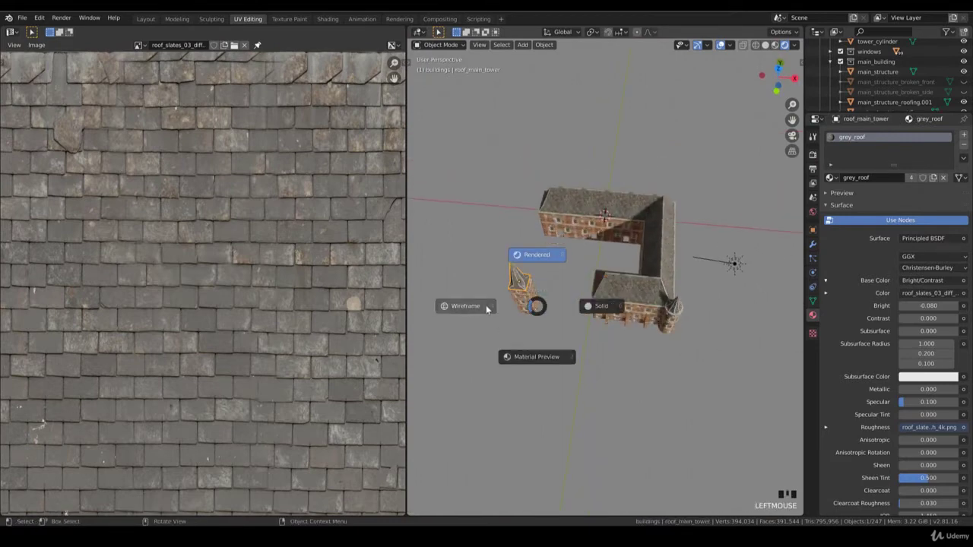
pyautogui.press('z')
pyautogui.press('h')
pyautogui.moveTo(635, 314); pyautogui.dragTo(656, 305)
pyautogui.scroll(3)
pyautogui.press('z')
pyautogui.scroll(3)
pyautogui.scroll(-3)
pyautogui.moveTo(623, 303); pyautogui.dragTo(586, 292)
pyautogui.press('ctrl+z')
pyautogui.moveTo(618, 311); pyautogui.dragTo(615, 285)
pyautogui.scroll(3)
pyautogui.moveTo(592, 294); pyautogui.dragTo(574, 300)
pyautogui.press('h')
pyautogui.scroll(3)
pyautogui.middleClick(638, 300)
# Step around to a side view and rotate the slate tile to match the roof slope, seating it on the edge.
pyautogui.click(606, 282)
pyautogui.press('KP_1')
pyautogui.press('KP_4')
pyautogui.press('KP_4')
pyautogui.press('KP_4')
pyautogui.press('KP_4')
pyautogui.press('KP_4')
pyautogui.press('KP_5')
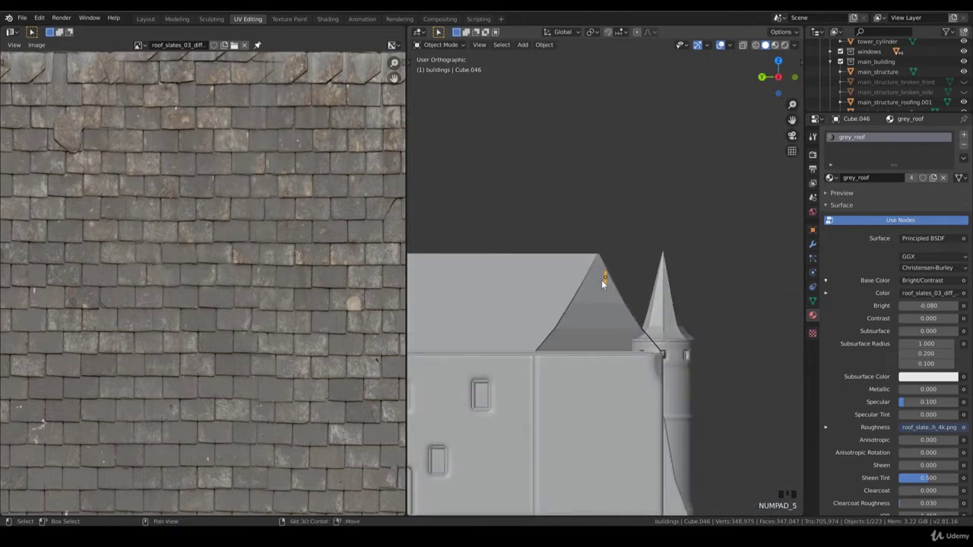
pyautogui.moveTo(655, 290); pyautogui.dragTo(650, 334)
pyautogui.scroll(3)
pyautogui.press('r')
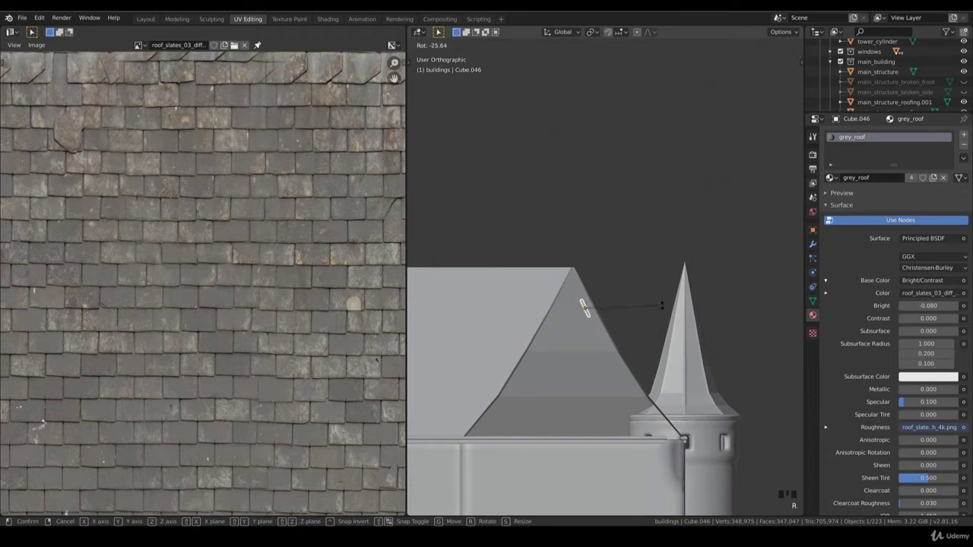
pyautogui.press('g')
pyautogui.press('KP_1')
pyautogui.click(644, 225)
# Check the tile from side and front views, then select the Sun lamp and go to top view to rotate it.
pyautogui.scroll(3)
pyautogui.click(618, 282)
pyautogui.scroll(-3)
pyautogui.scroll(3)
pyautogui.scroll(-3)
pyautogui.moveTo(610, 300); pyautogui.dragTo(615, 305)
pyautogui.press('KP_3')
pyautogui.press('KP_1')
pyautogui.scroll(3)
pyautogui.scroll(-3)
pyautogui.middleClick(586, 322)
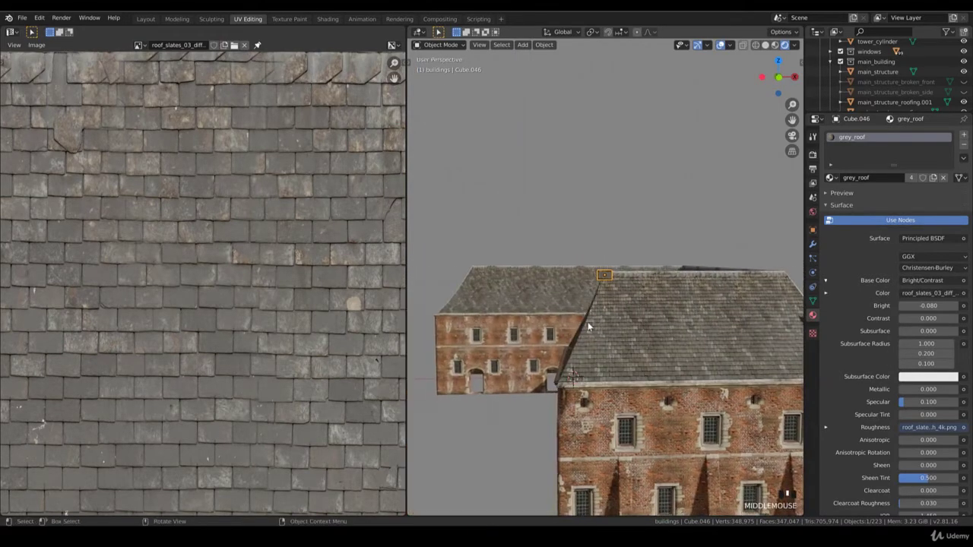
pyautogui.scroll(-3)
pyautogui.scroll(-3)
pyautogui.scroll(-3)
pyautogui.click(748, 345)
pyautogui.press('KP_7')
# Rotate the Sun lamp, then from front view rotate it again around Z to change the facade's shading.
pyautogui.press('r')
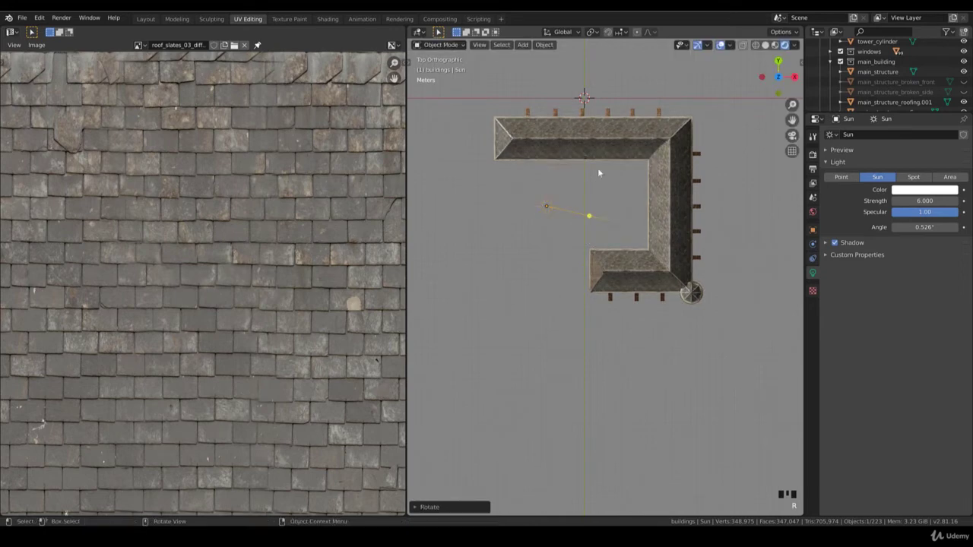
pyautogui.press('KP_1')
pyautogui.scroll(3)
pyautogui.press('r')
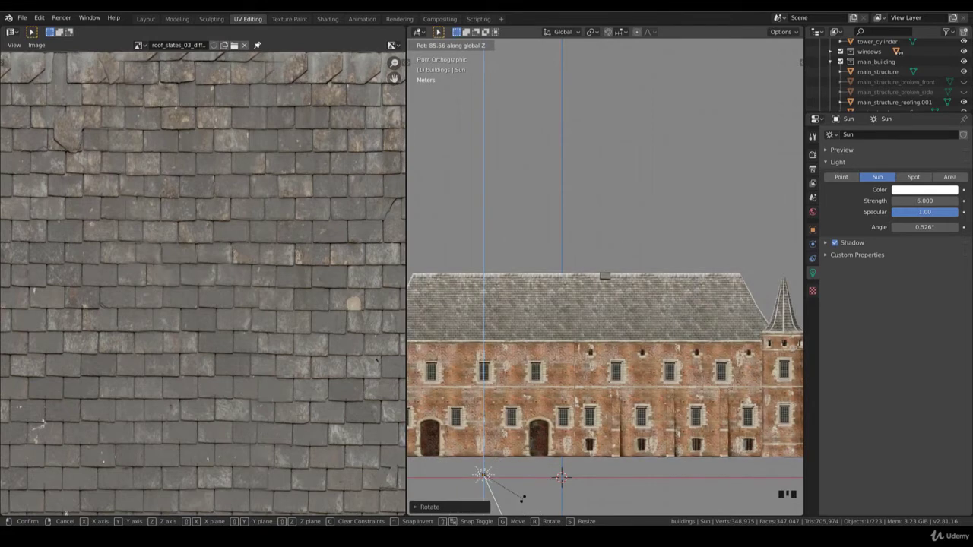
pyautogui.press('z')
pyautogui.press('z')
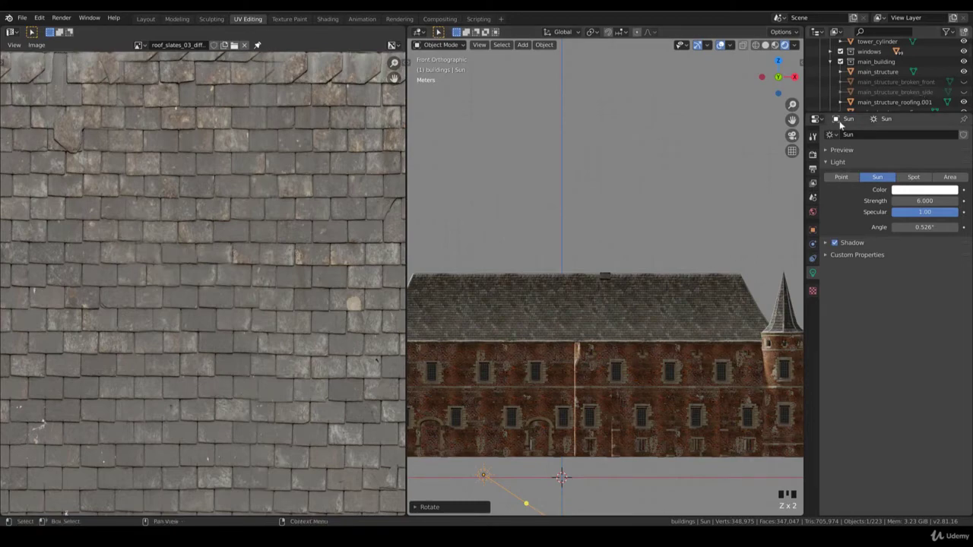
pyautogui.scroll(3)
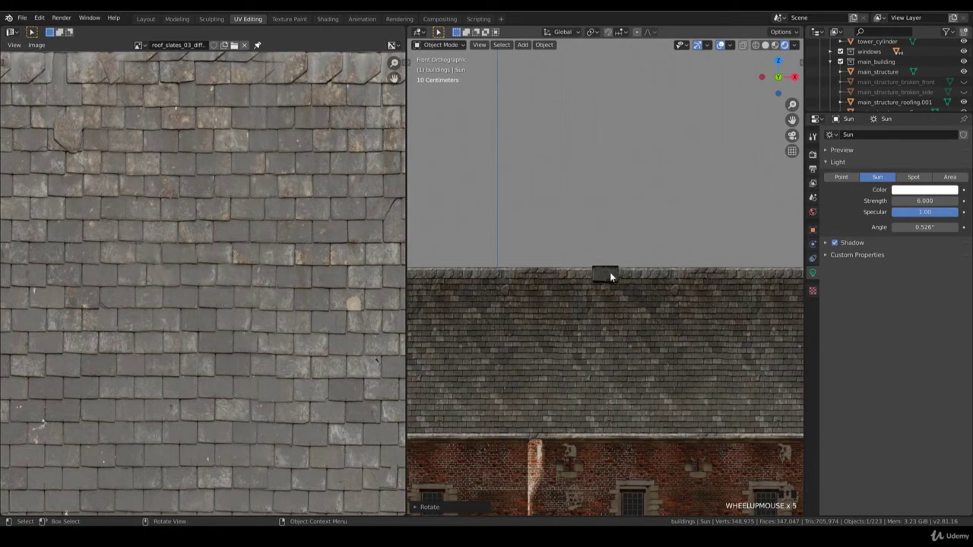
# Select the roof-edge slate tile and line up a front orthographic view of the roof slope.
pyautogui.moveTo(615, 275); pyautogui.dragTo(599, 278)
pyautogui.click(598, 278)
pyautogui.scroll(3)
pyautogui.press('s')
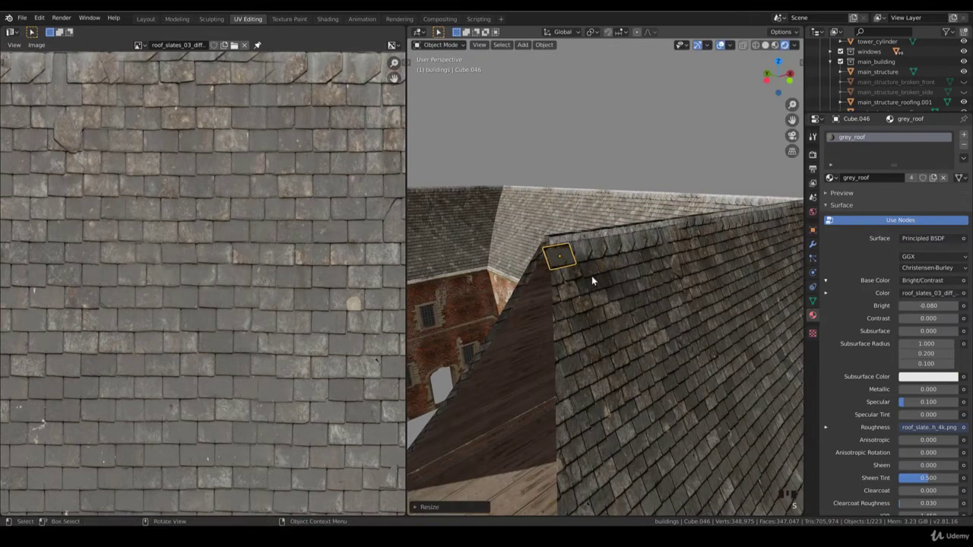
pyautogui.moveTo(602, 282); pyautogui.dragTo(621, 284)
pyautogui.press('KP_1')
pyautogui.press('KP_4')
pyautogui.press('KP_4')
pyautogui.press('KP_4')
pyautogui.press('KP_4')
pyautogui.press('KP_4')
pyautogui.press('KP_5')
pyautogui.press('KP_6')
pyautogui.moveTo(579, 278); pyautogui.dragTo(616, 301)
pyautogui.scroll(3)
# Place the duplicated tile Cube.047 along the roof edge with axis-constrained moves.
pyautogui.press('g')
pyautogui.press('r')
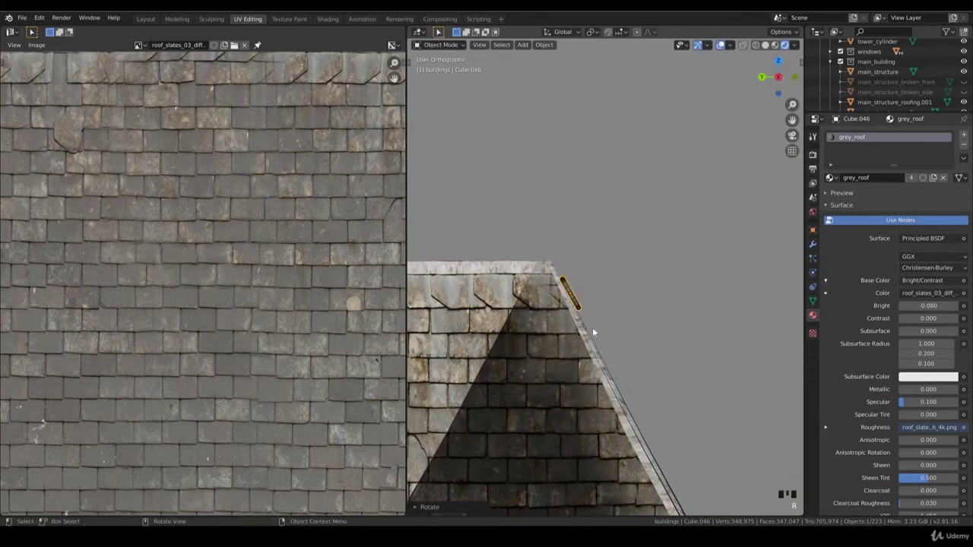
pyautogui.press('KP_1')
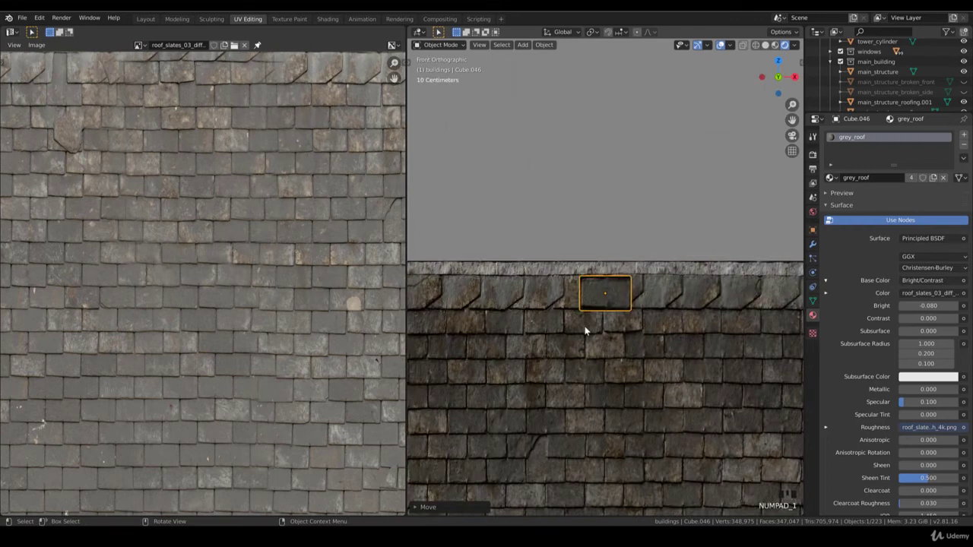
pyautogui.moveTo(642, 322); pyautogui.dragTo(689, 339)
pyautogui.press('g')
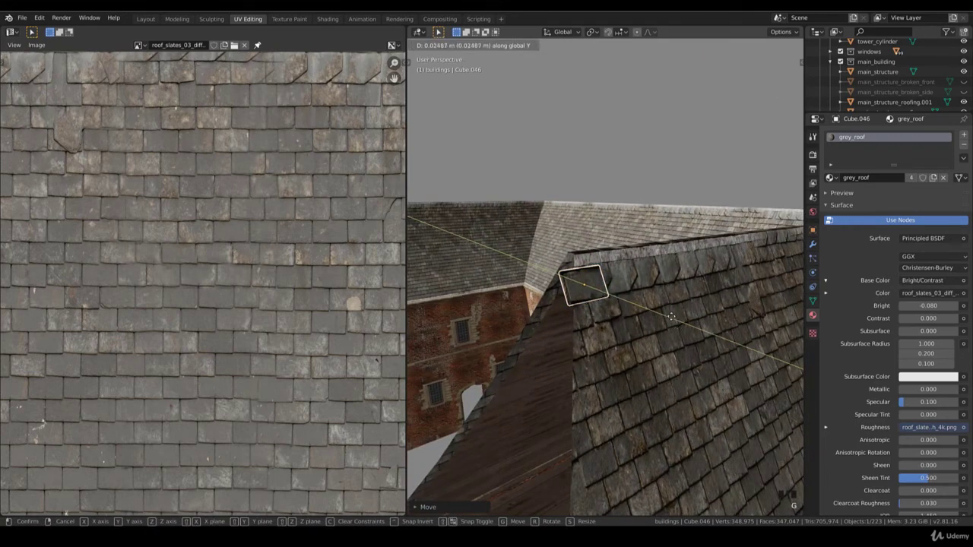
pyautogui.press('g')
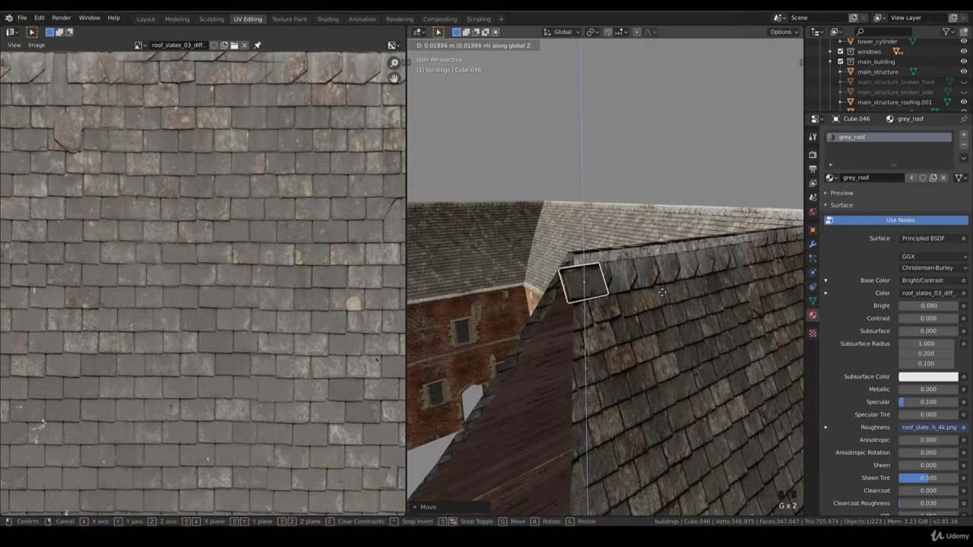
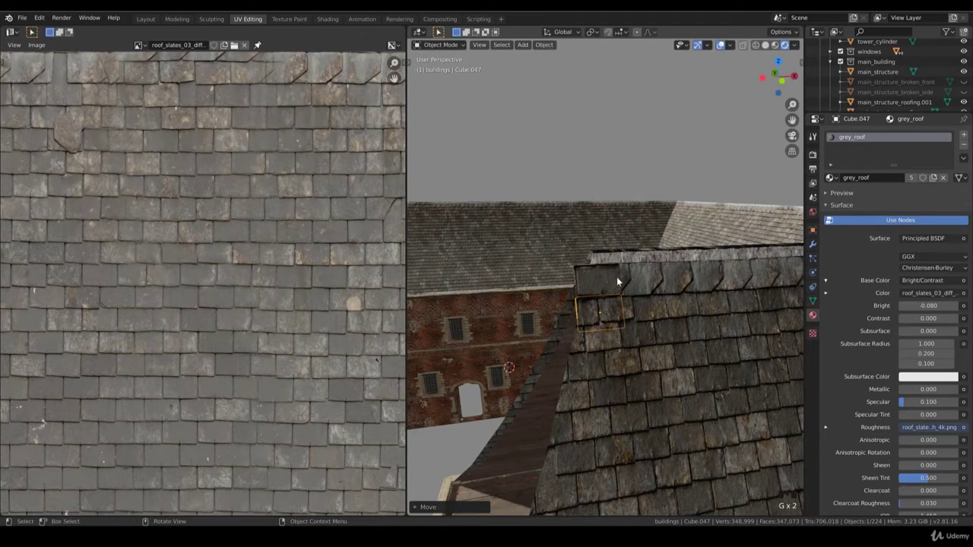
pyautogui.press('s')
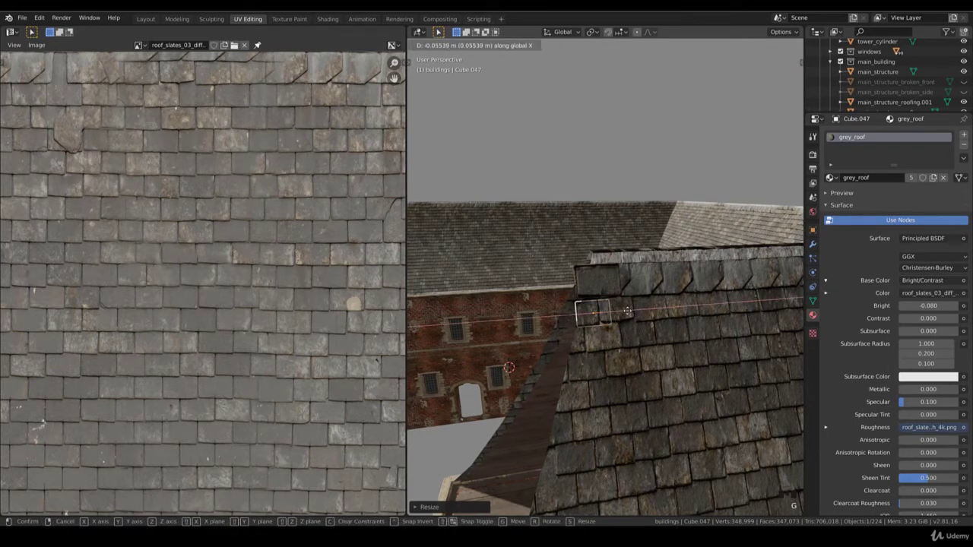
pyautogui.press('g')
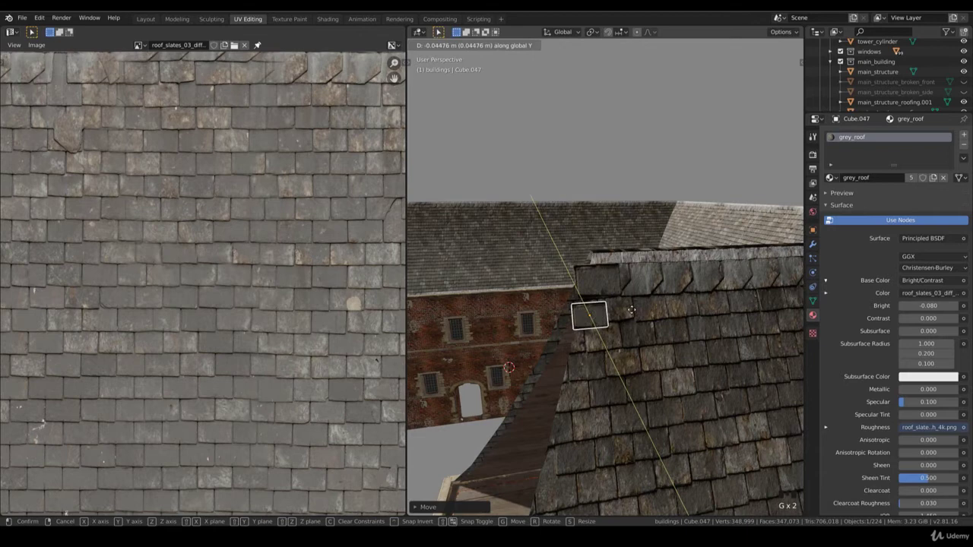
pyautogui.press('g')
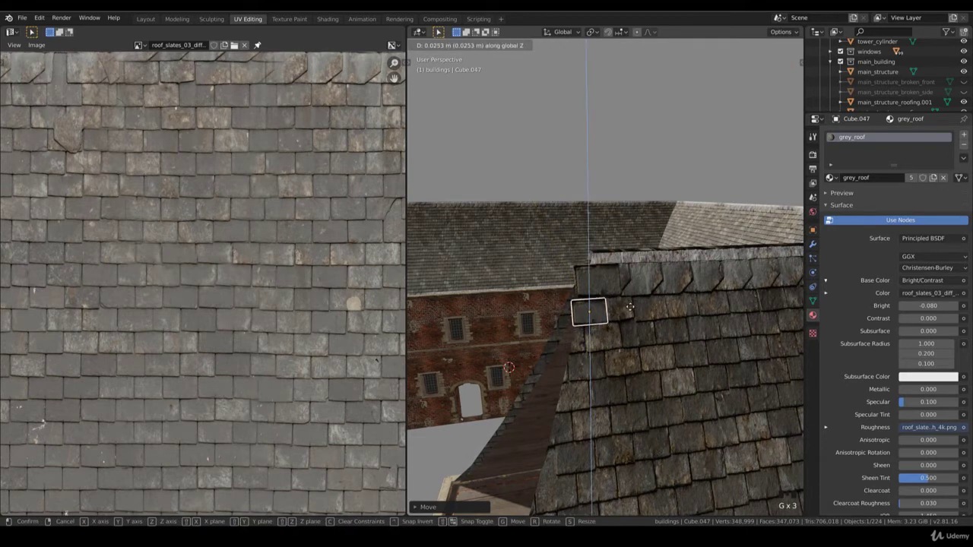
# Rotate the second tile about the vertical axis to match the other roof slope.
pyautogui.middleClick(639, 314)
pyautogui.press('r')
pyautogui.press('g')
pyautogui.moveTo(658, 319); pyautogui.dragTo(628, 350)
pyautogui.press('r')
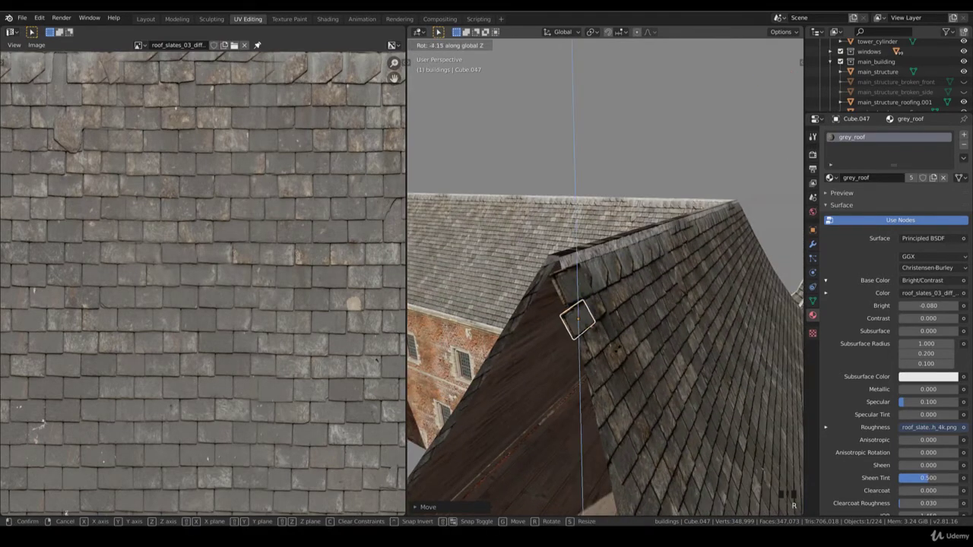
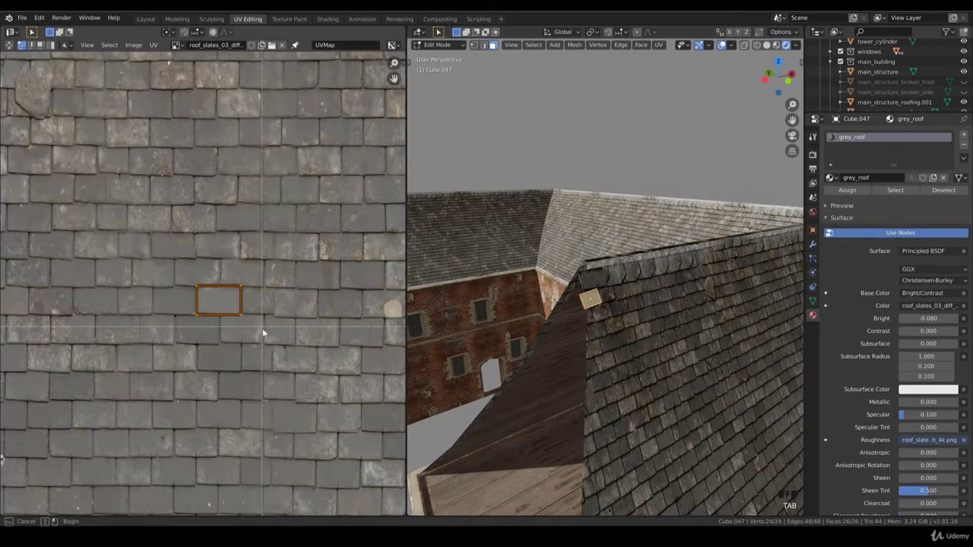
# Shift the tile's UVs onto another slate and move the third copy Cube.048 down the edge.
pyautogui.press('b')
pyautogui.scroll(3)
pyautogui.press('b')
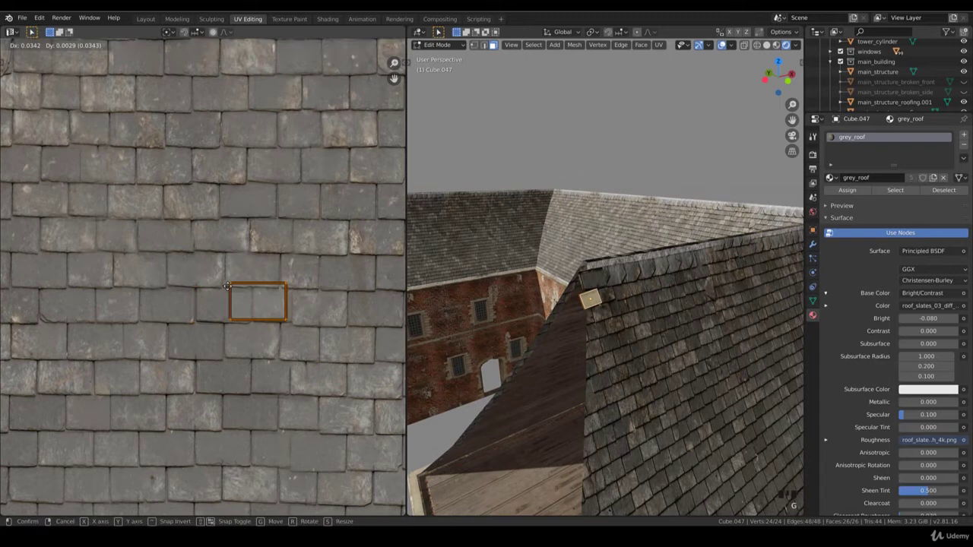
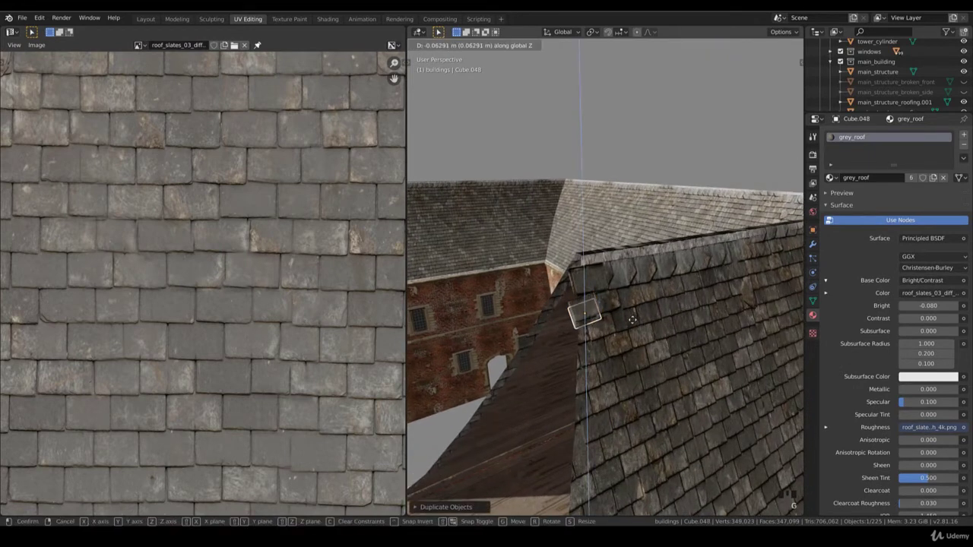
pyautogui.press('g')
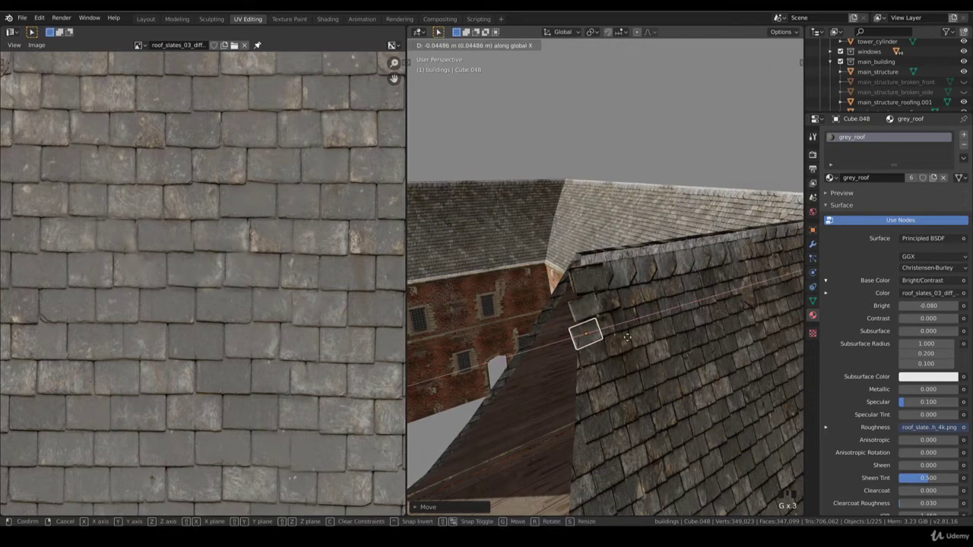
pyautogui.press('r')
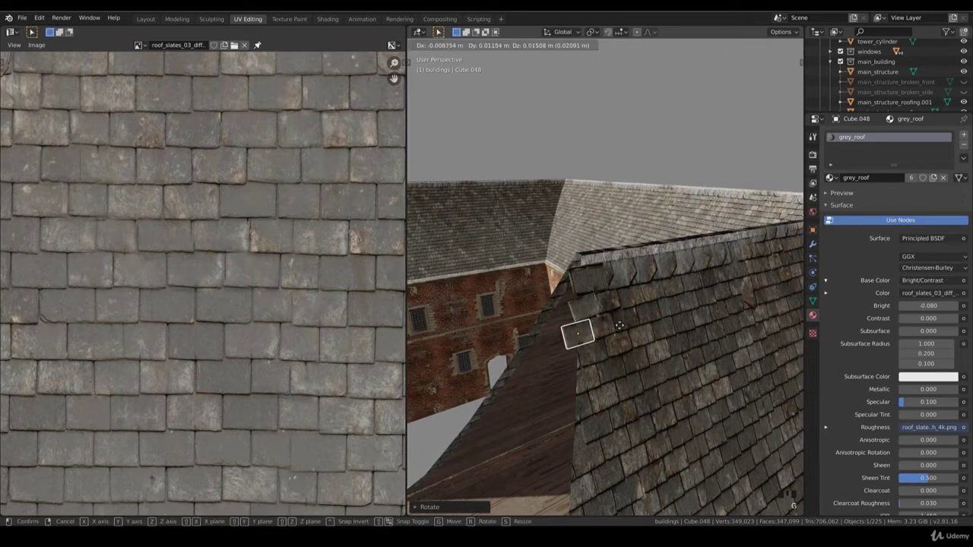
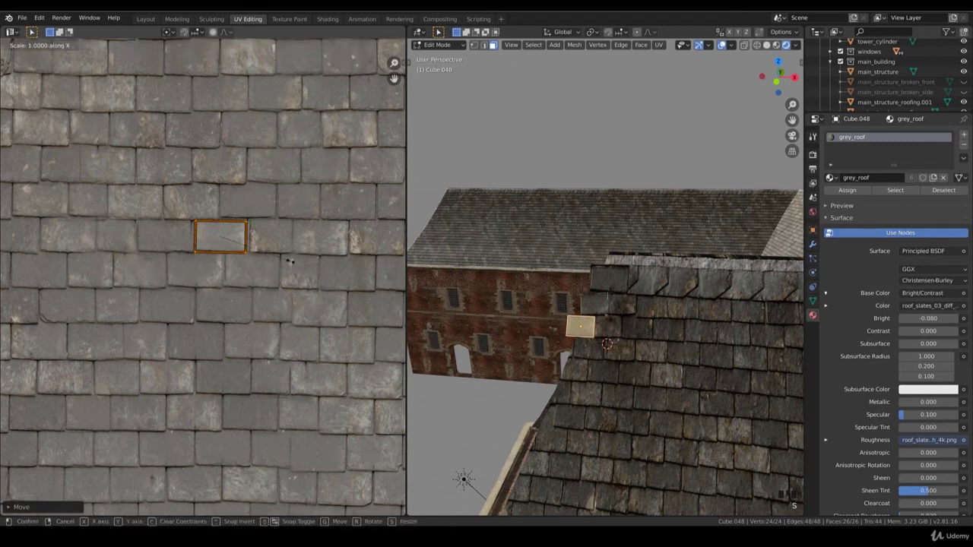
# Stretch the third tile's UVs horizontally over its slate and return to Object Mode.
pyautogui.press('Tab')
pyautogui.press('Tab')
pyautogui.press('s')
pyautogui.press('Tab')
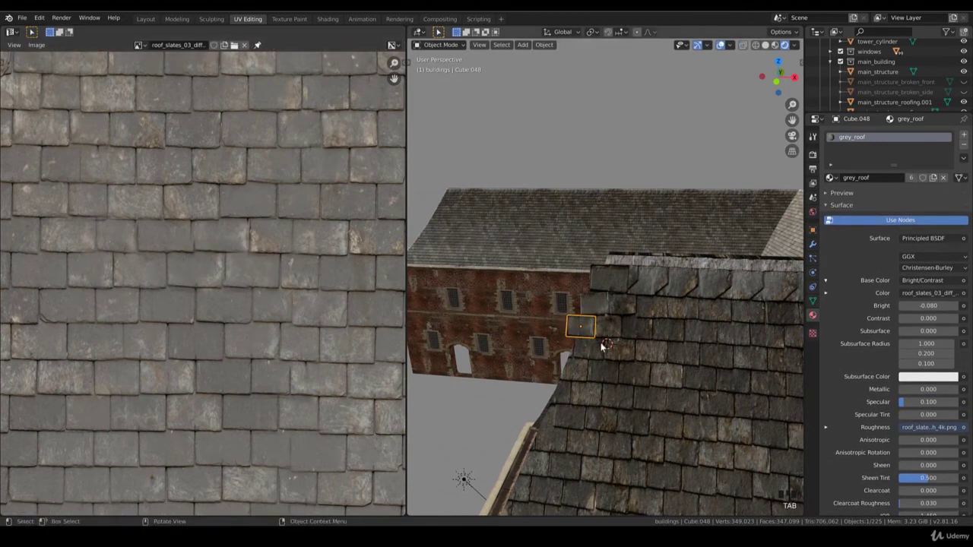
# Duplicate a fourth tile Cube.049 and position and rotate it further down the roof edge.
pyautogui.moveTo(610, 343); pyautogui.dragTo(576, 363)
pyautogui.scroll(3)
pyautogui.moveTo(622, 304); pyautogui.dragTo(628, 319)
pyautogui.press('shift+d')
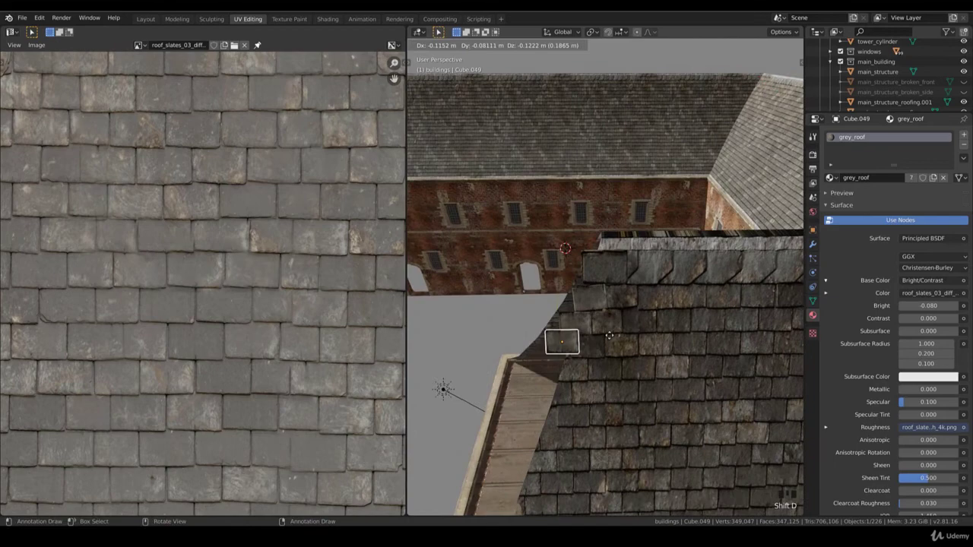
pyautogui.press('r')
pyautogui.press('g')
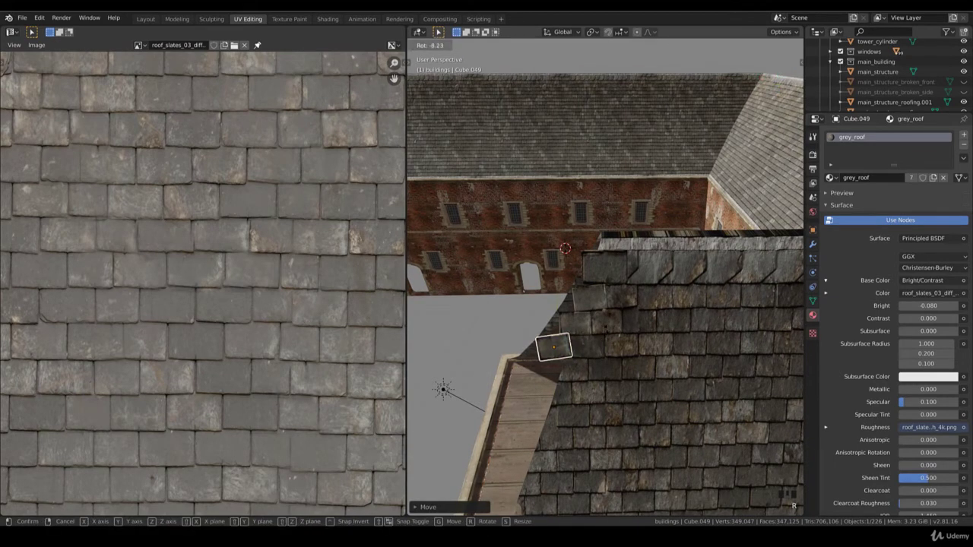
pyautogui.moveTo(624, 355); pyautogui.dragTo(707, 304)
pyautogui.press('g')
pyautogui.moveTo(658, 318); pyautogui.dragTo(618, 342)
pyautogui.press('r')
# Move Cube.049's UVs onto its own slate of the roof texture in Edit Mode.
pyautogui.scroll(-3)
pyautogui.middleClick(624, 332)
pyautogui.press('Tab')
pyautogui.press('g')
pyautogui.press('g')
pyautogui.press('r')
pyautogui.press('g')
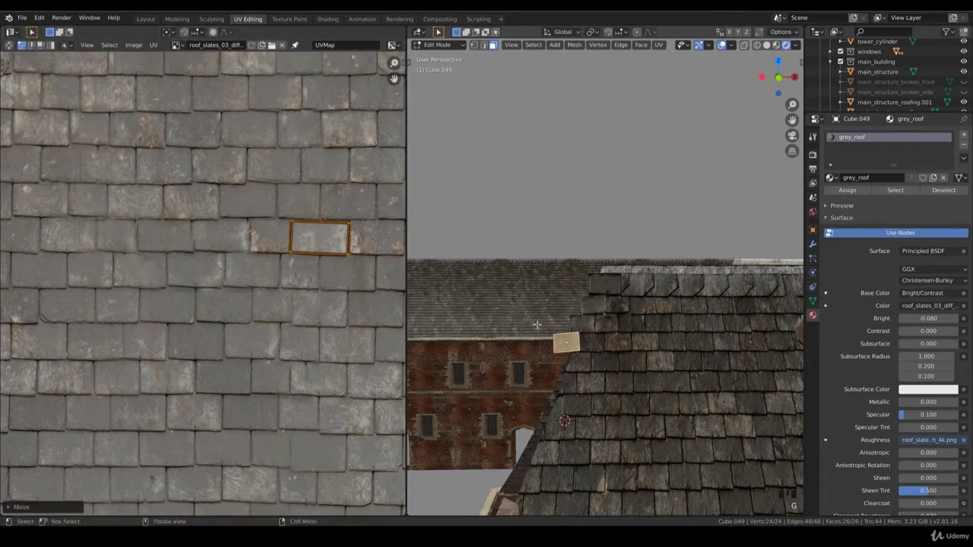
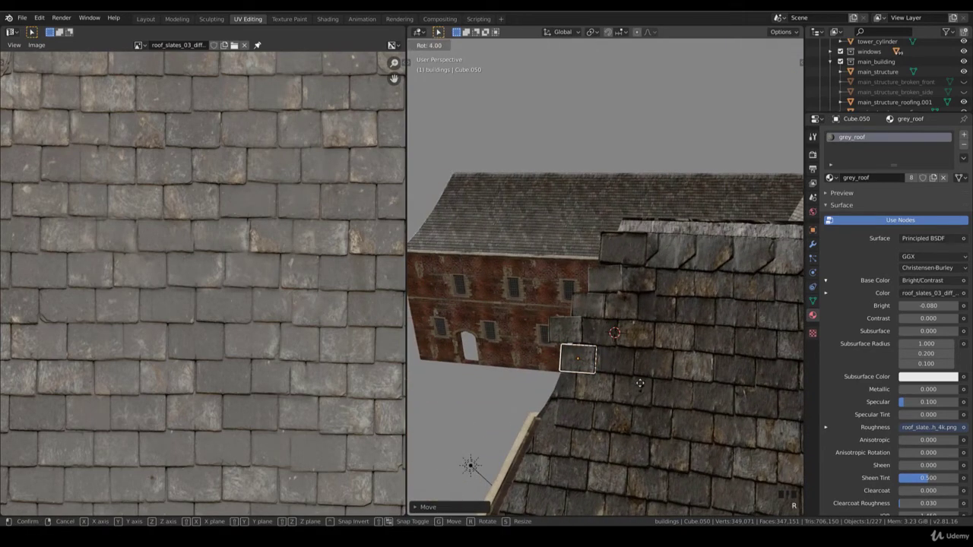
# Copy a fifth tile Cube.050 down the edge and spin it about the vertical axis.
pyautogui.press('g')
pyautogui.press('g')
pyautogui.scroll(-3)
pyautogui.middleClick(634, 396)
pyautogui.press('r')
pyautogui.middleClick(671, 391)
pyautogui.press('r')
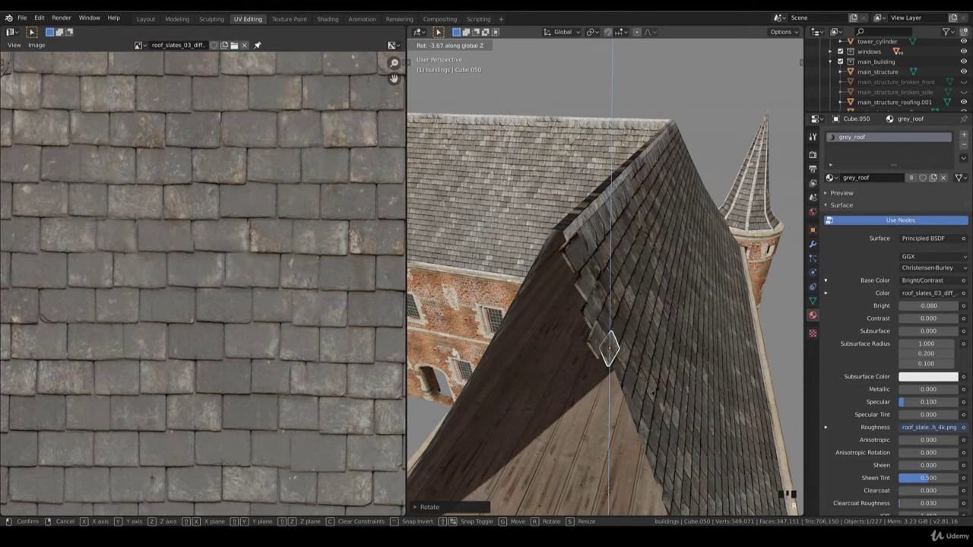
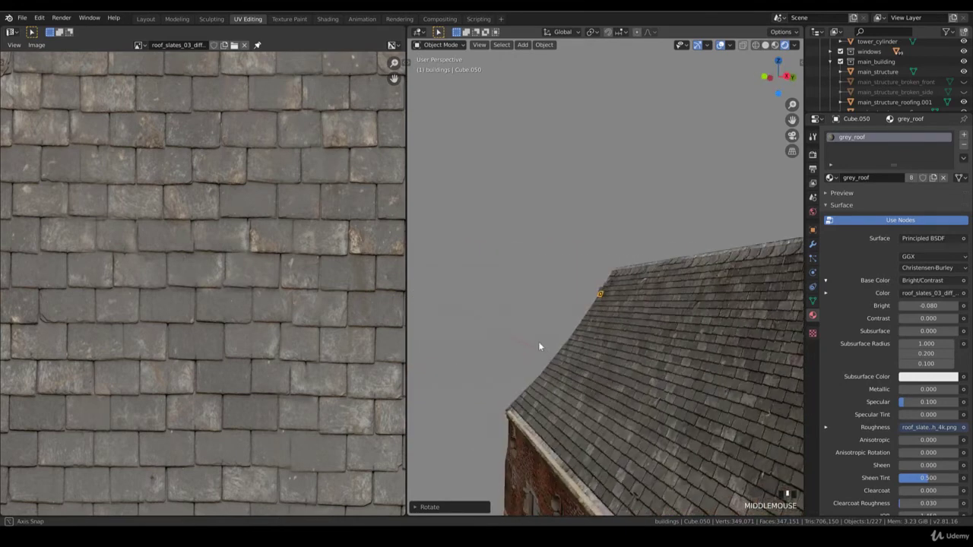
# Zoom toward the roofing mesh after seating the fifth tile Cube.050.
pyautogui.scroll(3)
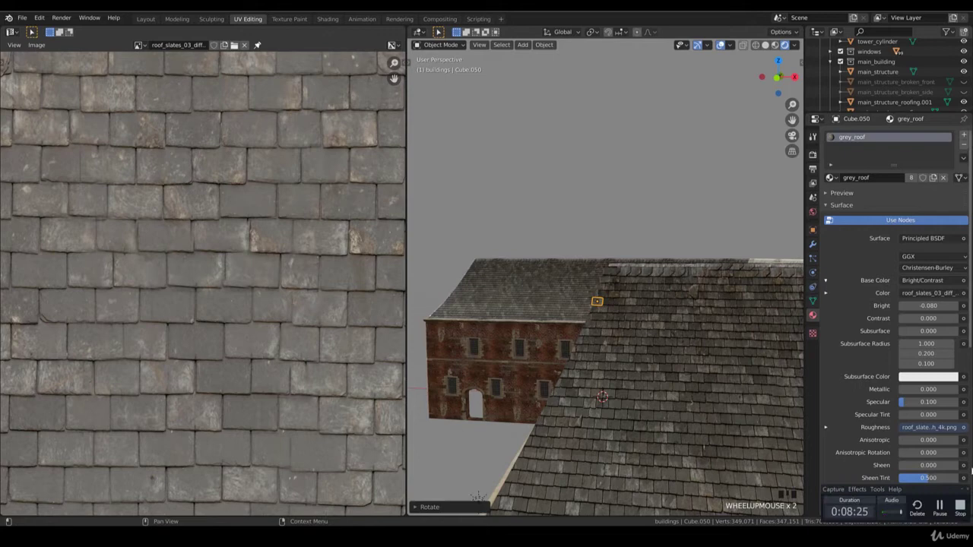
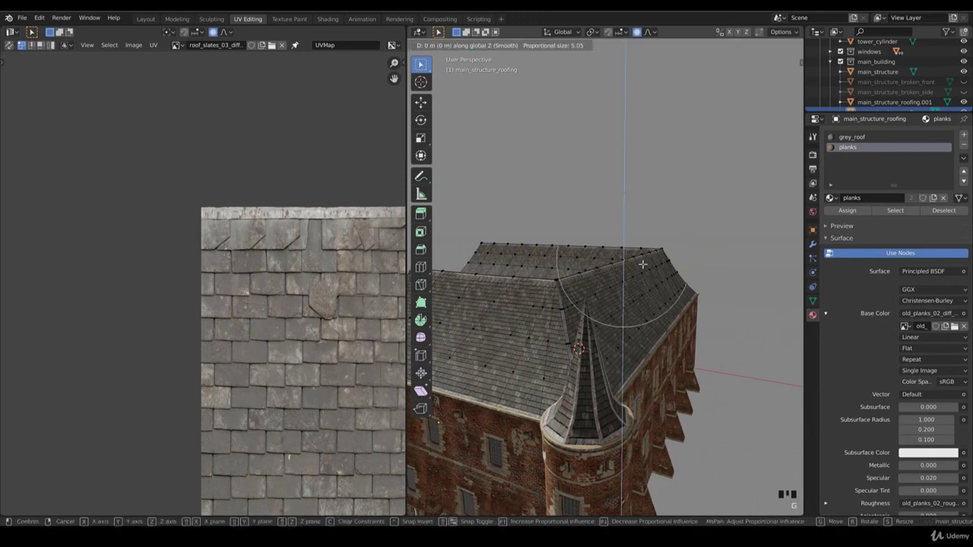
# Push the roof ridge downward along Z with a larger proportional falloff.
pyautogui.press('g')
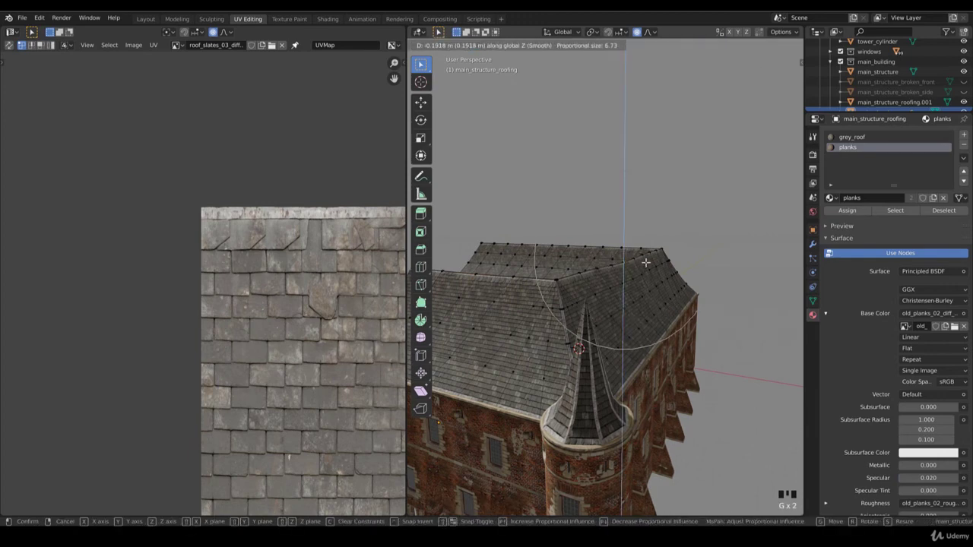